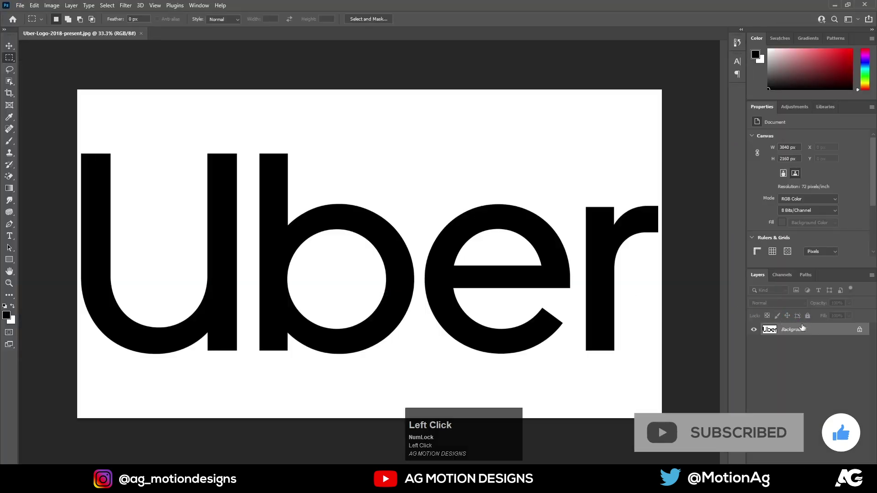
Convert the locked Background into an editable layer and pick the Magic Wand for the white area
key("Return")
key("e")
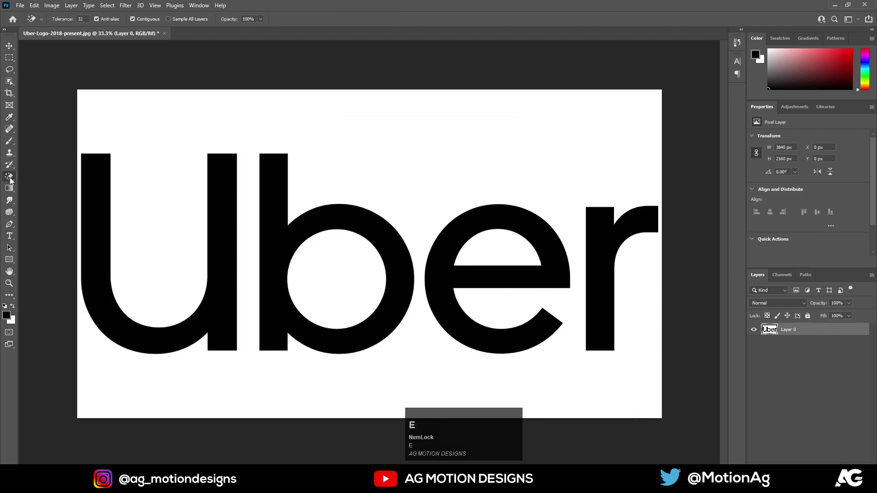
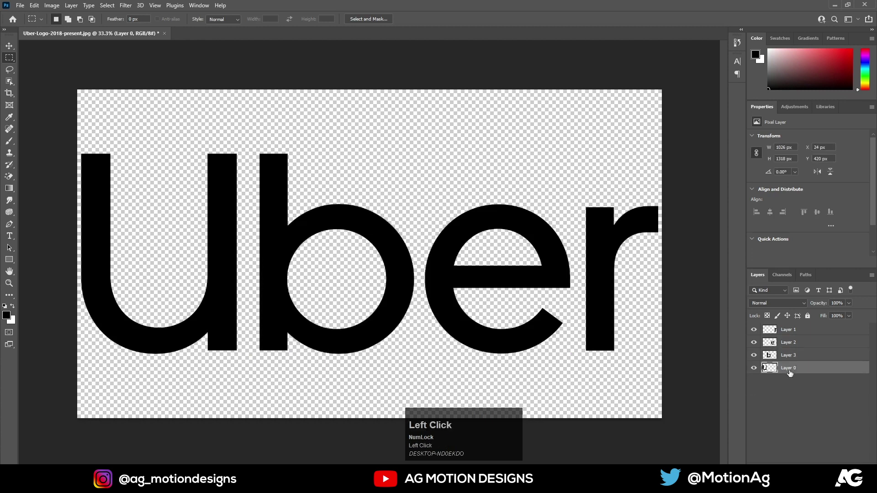
Rename the four letter layers in the Layers panel to u, b, e and r
key("u")
left_click(791, 356)
key("b")
left_click(790, 345)
key("e")
left_click(789, 334)
key("r")
left_click(810, 398)
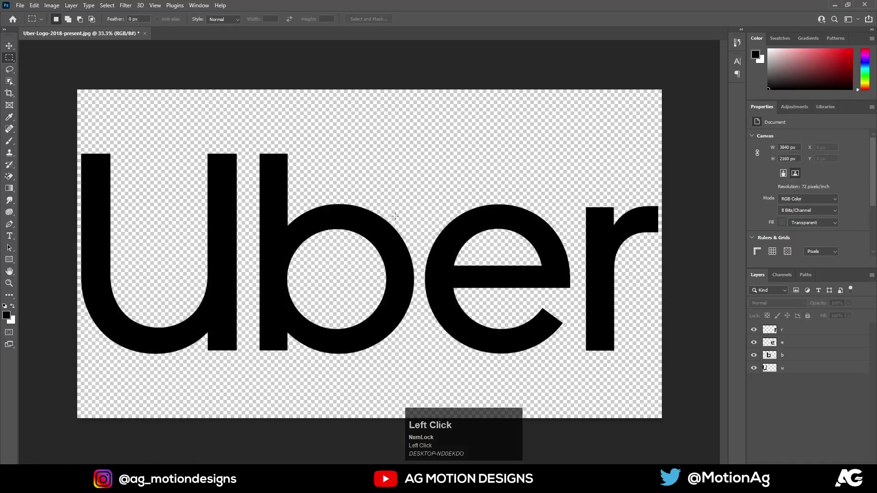
Start a Save As to store the layered logo as Uber-Logo-2018-present.psd
key("ctrl+shift+s")
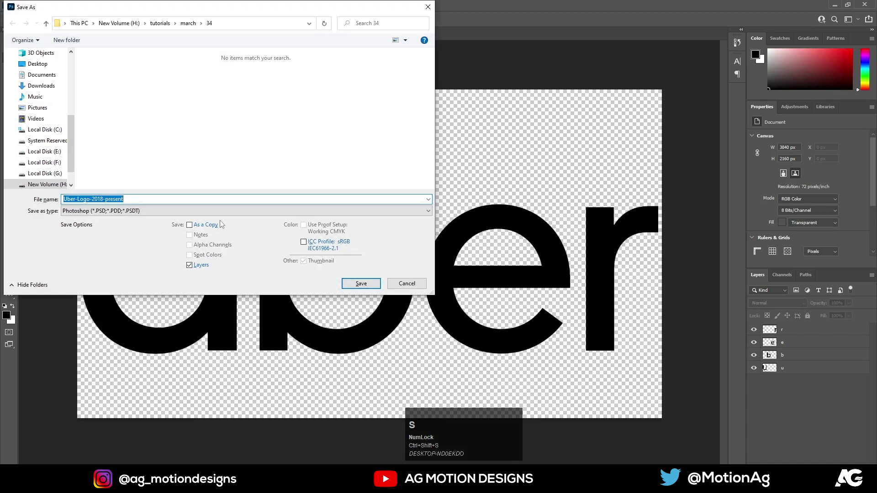
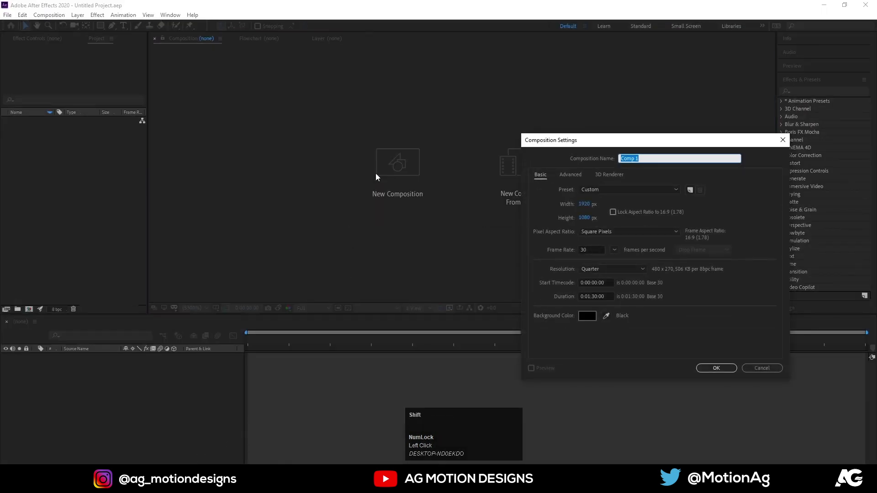
Name the new 1920×1080, 30 fps composition 'Main Animation' and create it
type("ain")
key("space")
key("shift+a")
type("nimation")
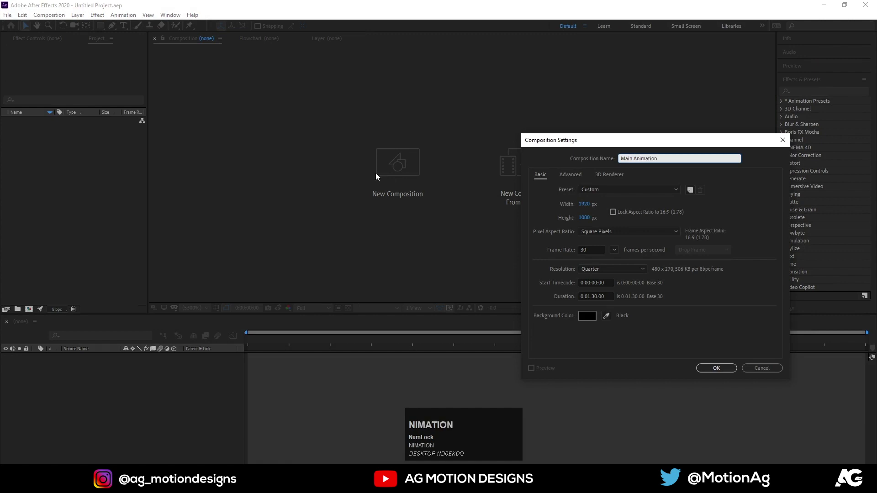
left_click(719, 374)
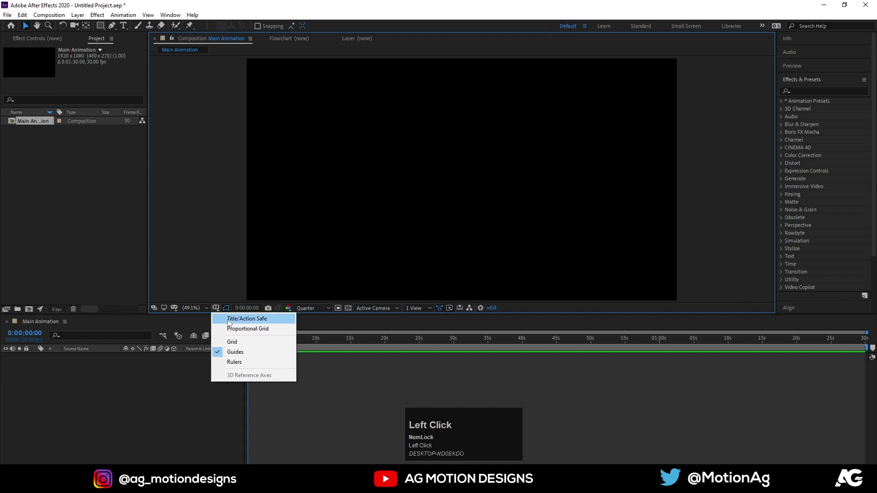
Import the layered Uber-Logo-2018-present PSD as a composition retaining layer sizes
key("ctrl+i")
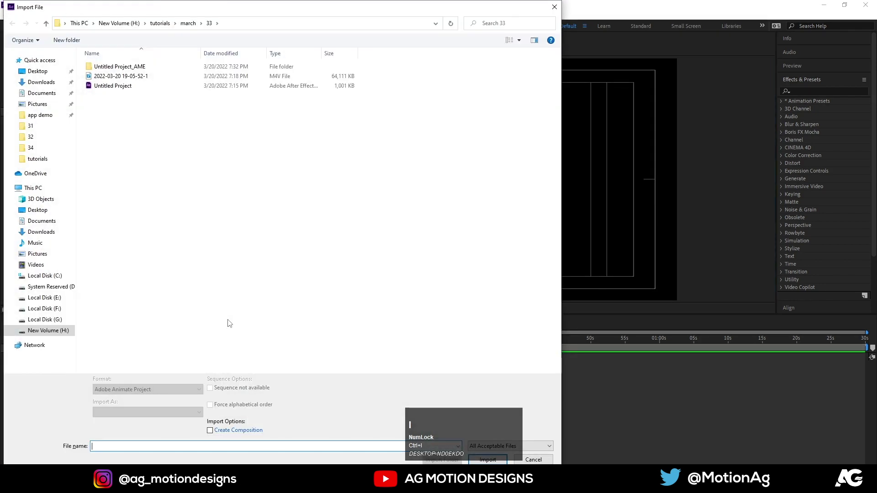
left_click(201, 18)
scroll("up", 3)
left_click(108, 351)
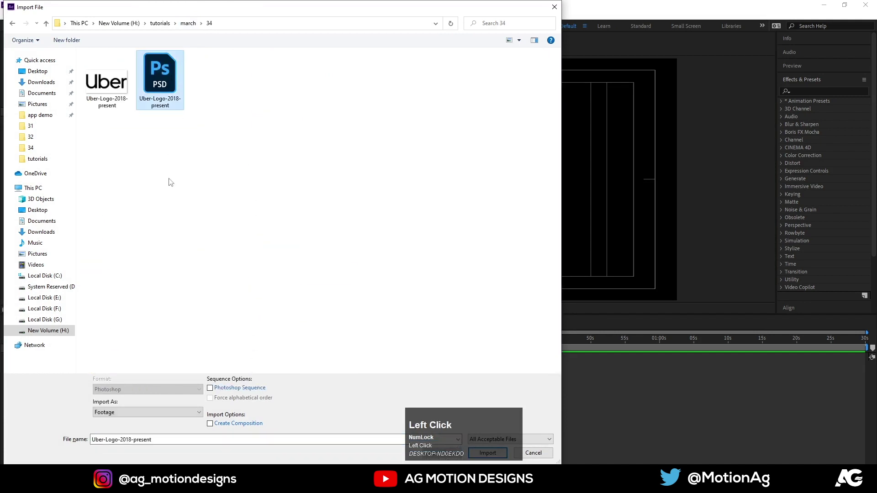
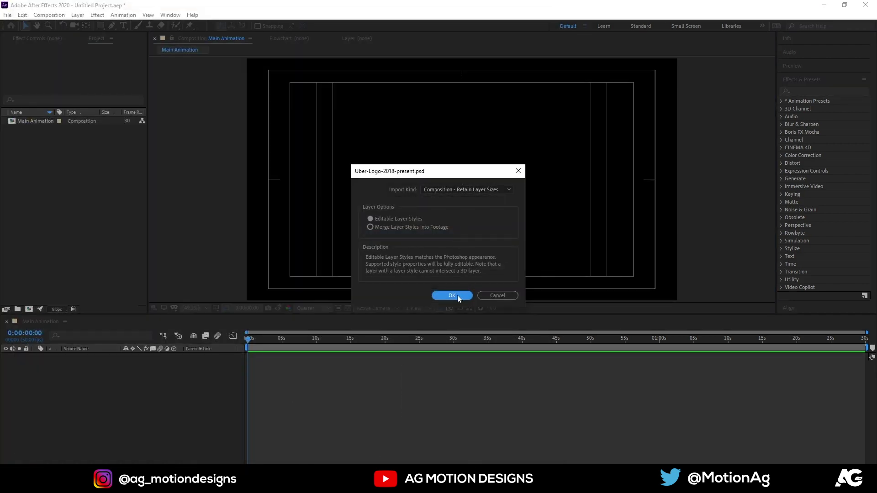
Place the logo composition into Main Animation and select its four letter layers u, b, e, r
left_click_drag(371, 228, 109, 381)
key("s")
left_click_drag(139, 367, 98, 362)
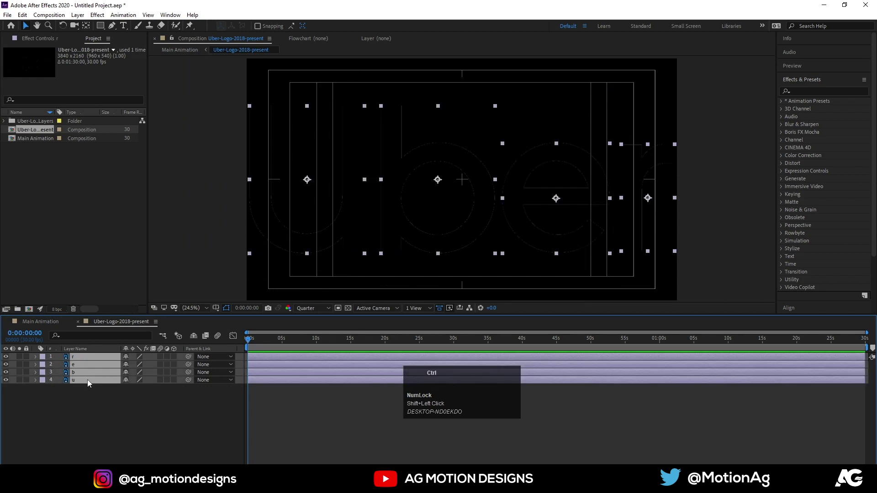
Move the four letter layers into Main Animation over a new white solid with a null object above
key("ctrl+x")
left_click(40, 325)
key("ctrl+v")
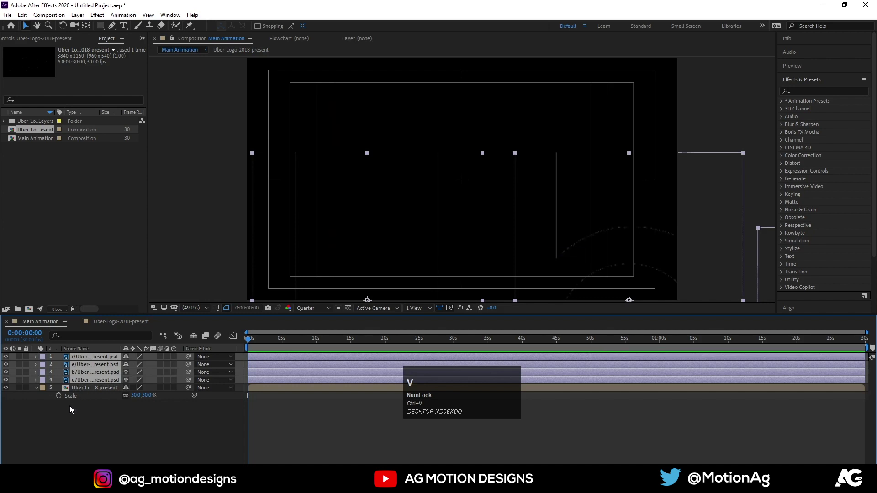
left_click(7, 390)
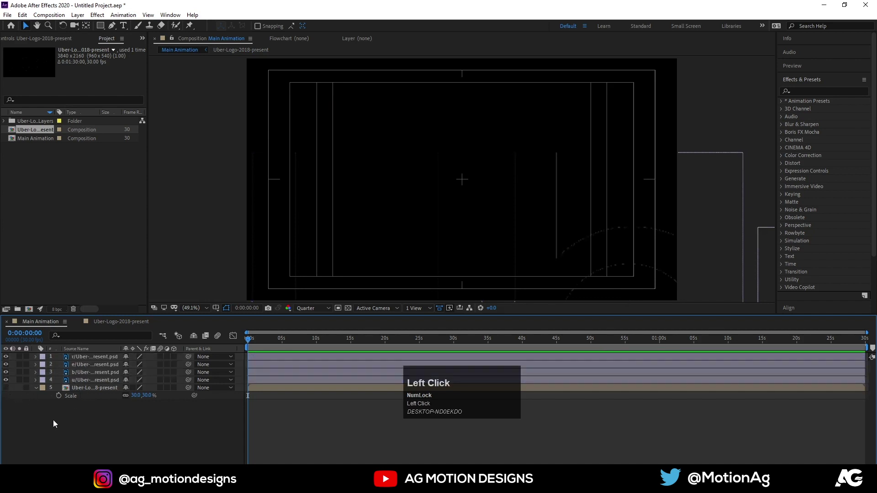
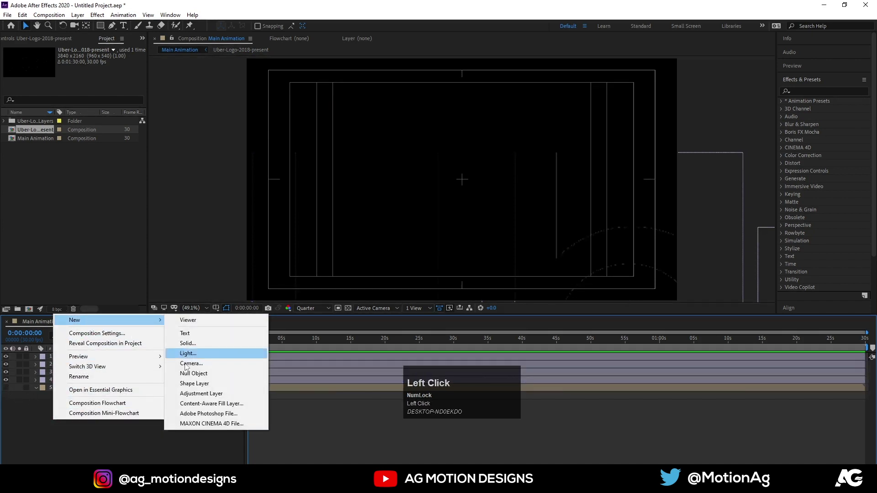
key("ctrl+y")
key("Return")
left_click_drag(99, 360, 73, 362)
Parent the letter layers to the null and scale the null to 25%, fitting the comp in view
key("s")
left_click_drag(137, 368, 460, 180)
key("ctrl+z")
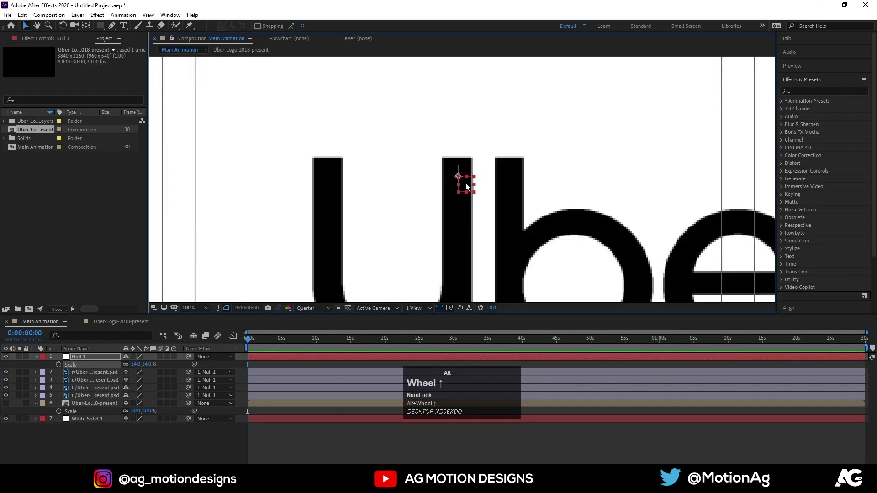
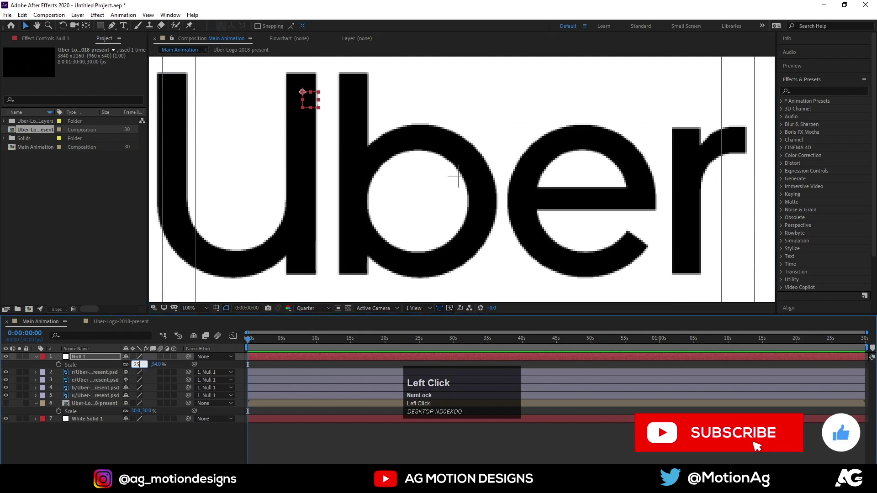
key("Return")
scroll("down", 3)
scroll("up", 3)
left_click_drag(387, 138, 194, 309)
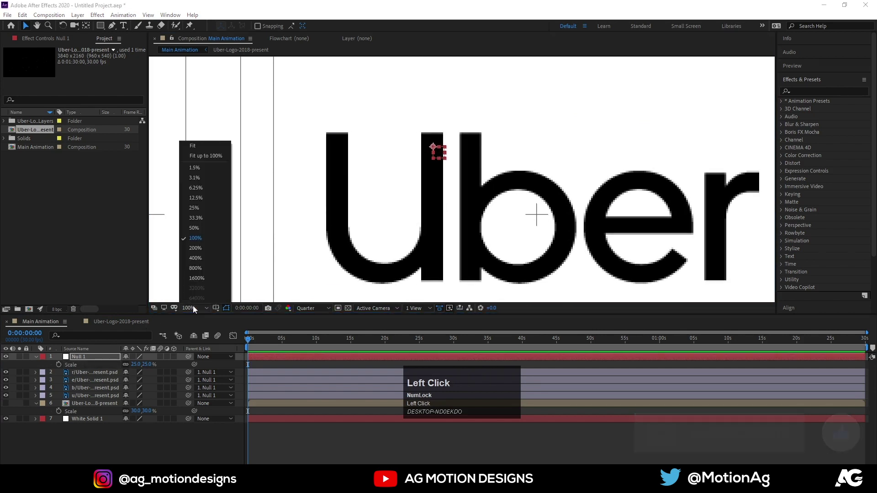
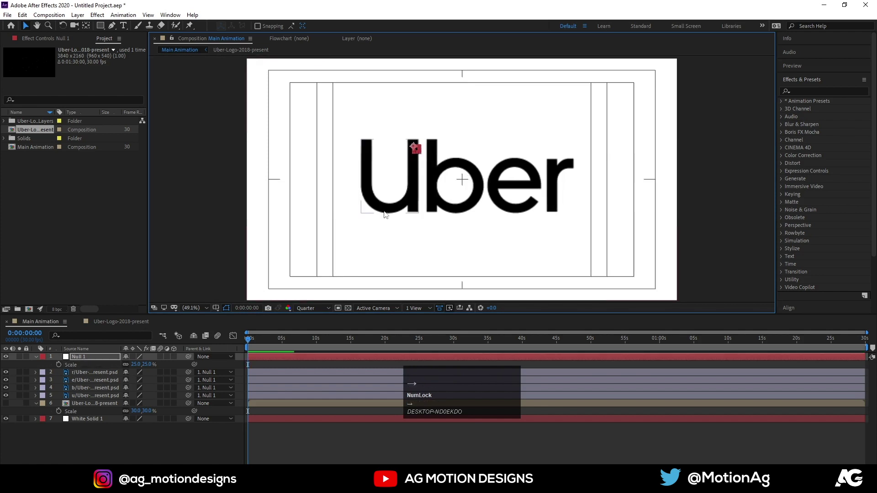
Remove the null and logo comp layers and set the Pen stroke colour to red
key("Down")
left_click(77, 365)
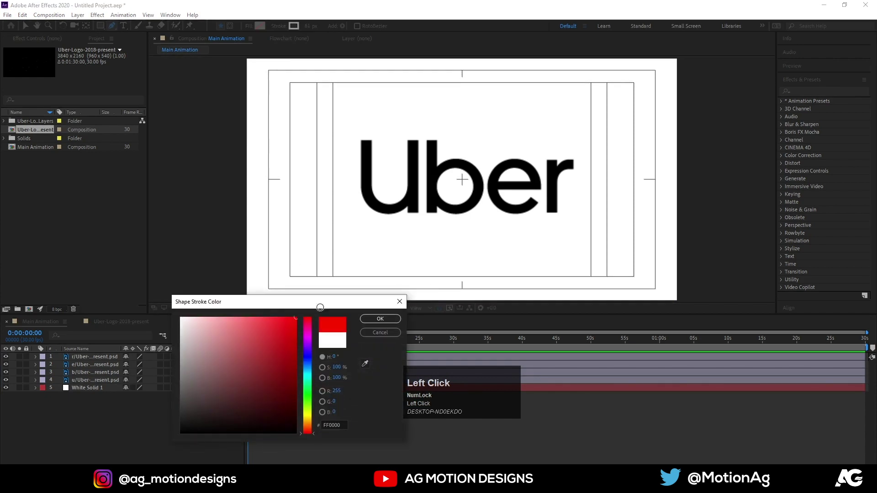
key("Return")
scroll("down", 3)
Trace the letter U with a red stroke path and round its bottom with Round Corners radius 103
left_click(417, 113)
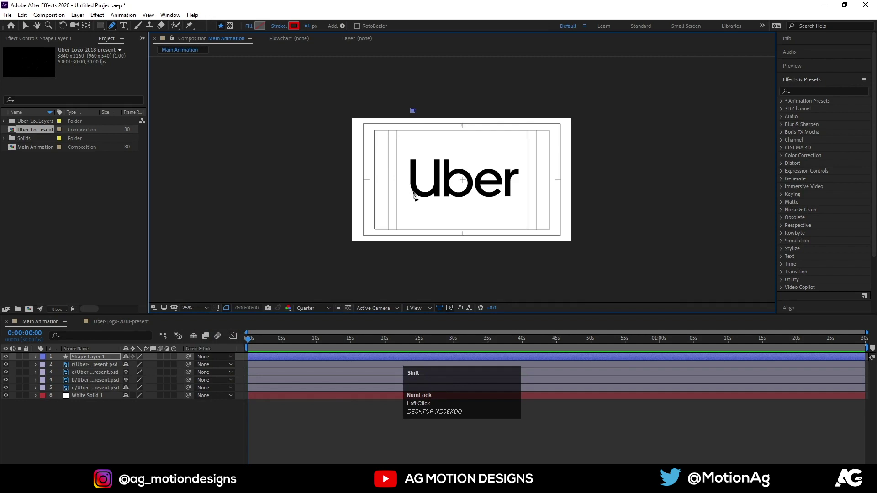
scroll("up", 3)
scroll("down", 3)
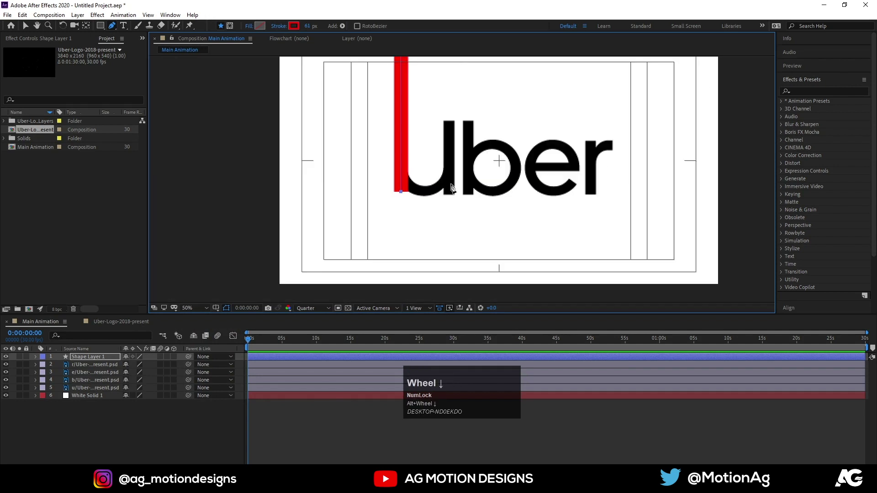
left_click(453, 191)
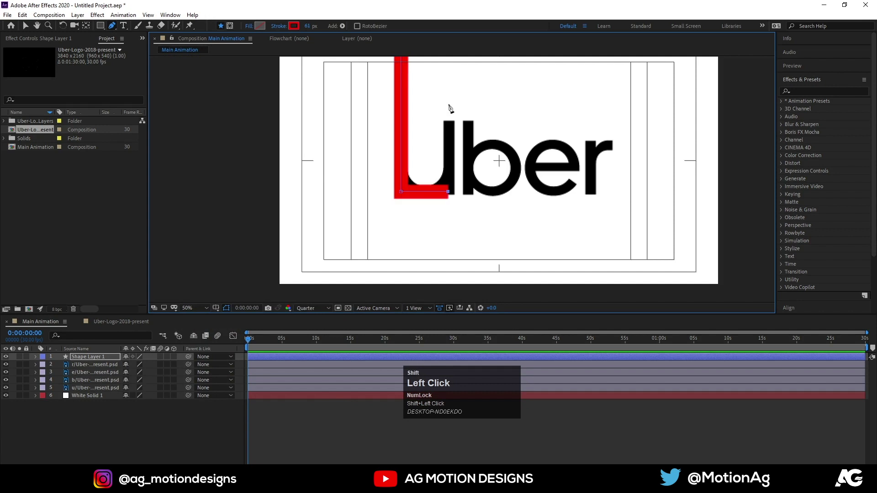
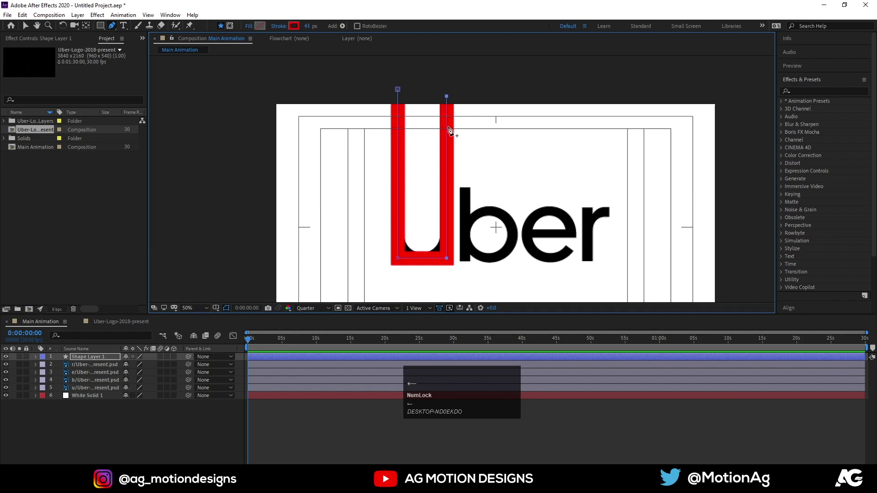
left_click_drag(102, 436, 116, 458)
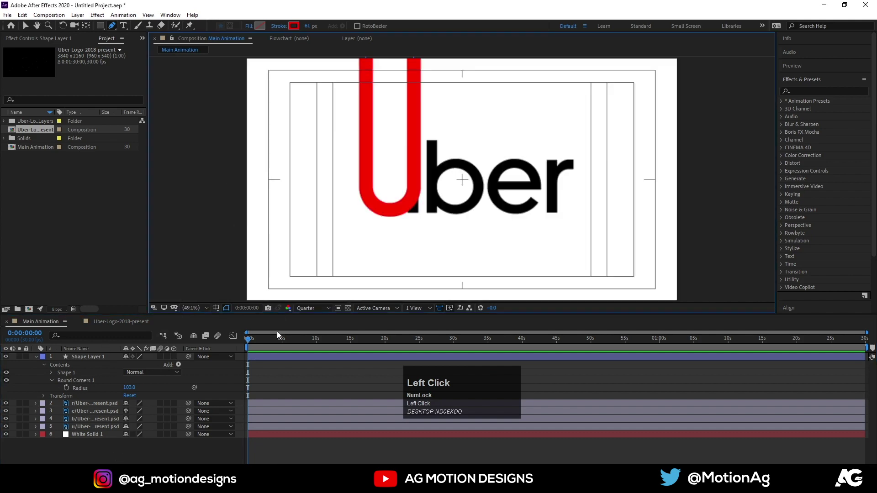
left_click(272, 375)
Draw a second red line down beside the b's stem, turning left and out of the frame
key("u")
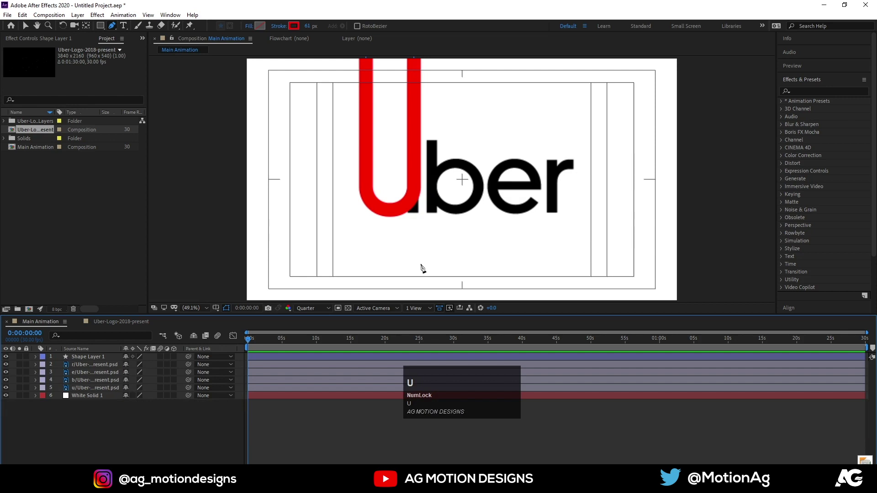
scroll("down", 3)
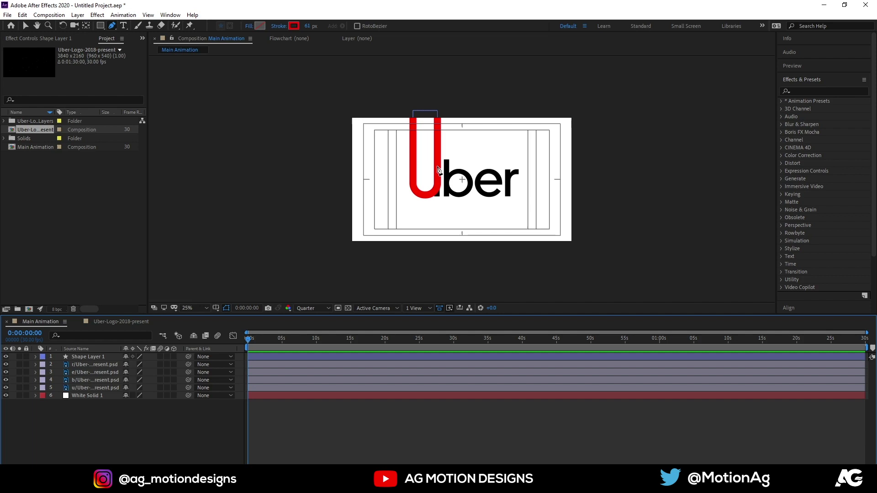
scroll("up", 3)
left_click(440, 162)
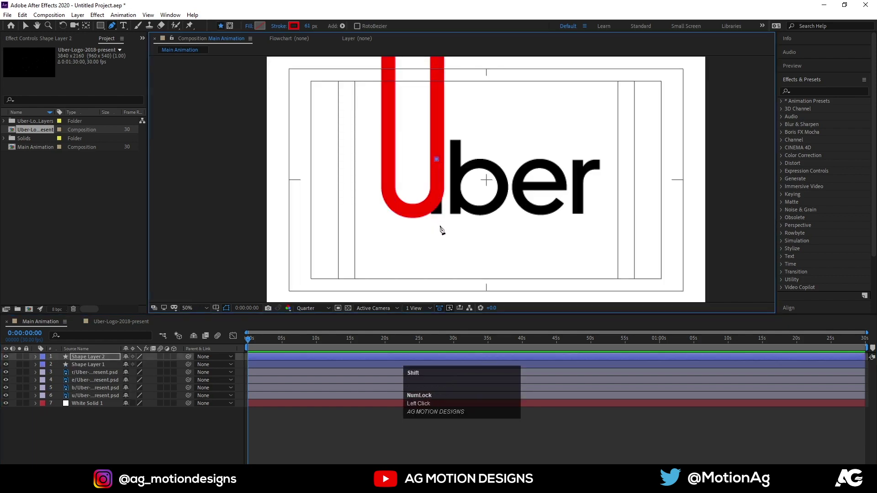
left_click(438, 245)
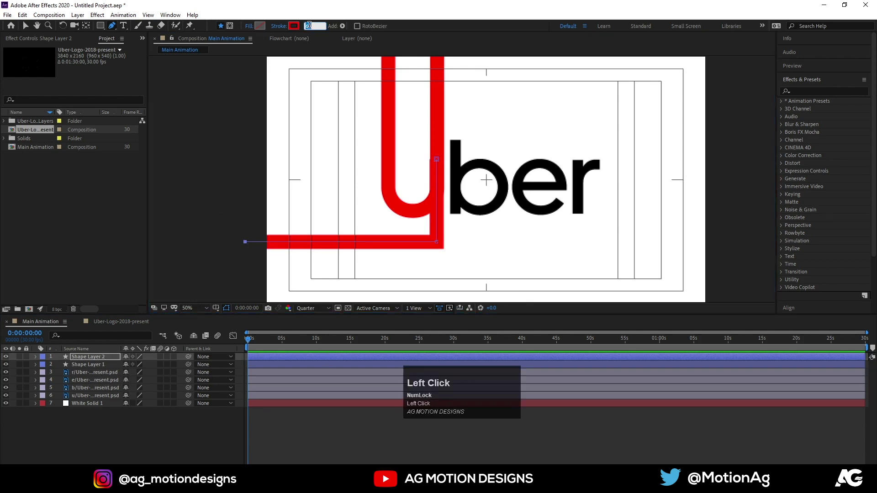
key("Return")
Set the new line's stroke to 60 px and centre its anchor on the shape layer
left_click(122, 427)
key("Right")
key("ctrl+alt+Home")
left_click(92, 429)
key("g")
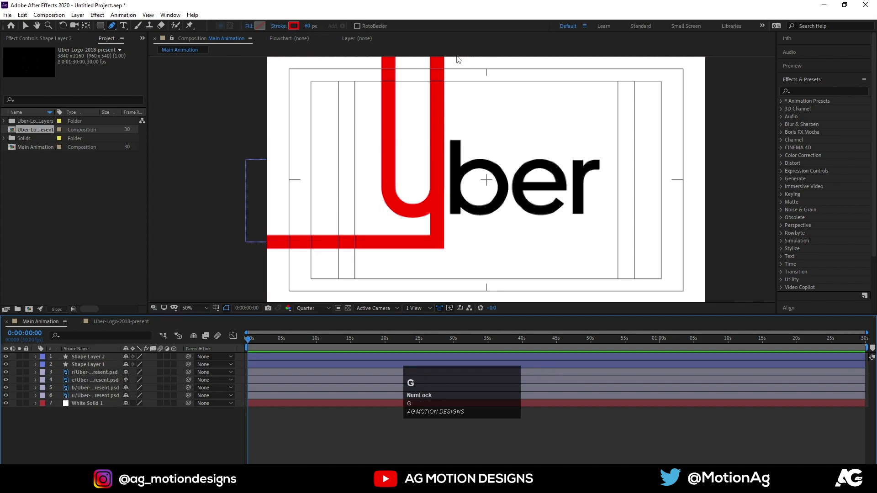
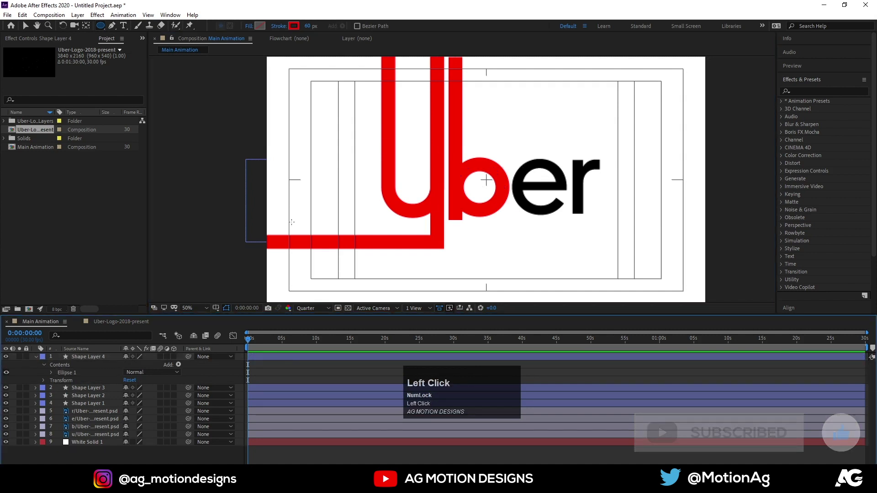
Duplicate the stroke ring from the b's bowl and draw a matching ring over the e's bowl
left_click(86, 360)
key("ctrl+d")
key("p")
left_click_drag(133, 368, 263, 392)
Start a Pen line across the e's crossbar toward the r's stem on a new shape layer
key("u")
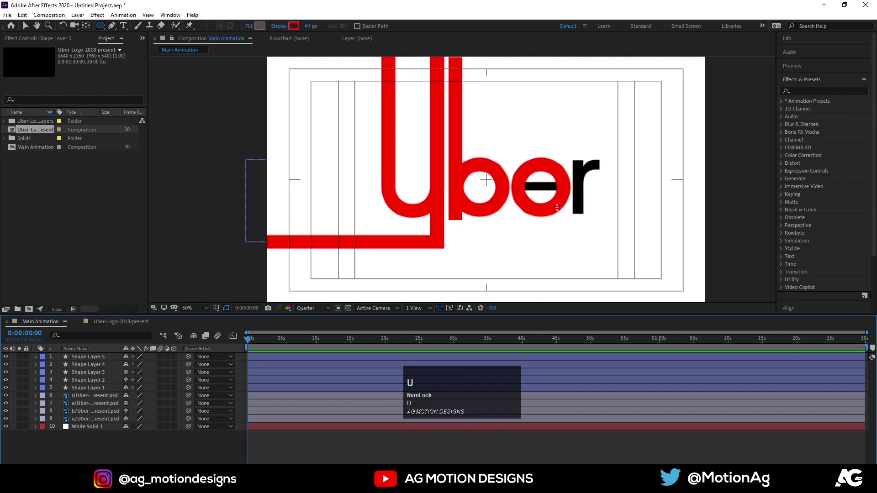
key("g")
left_click(521, 189)
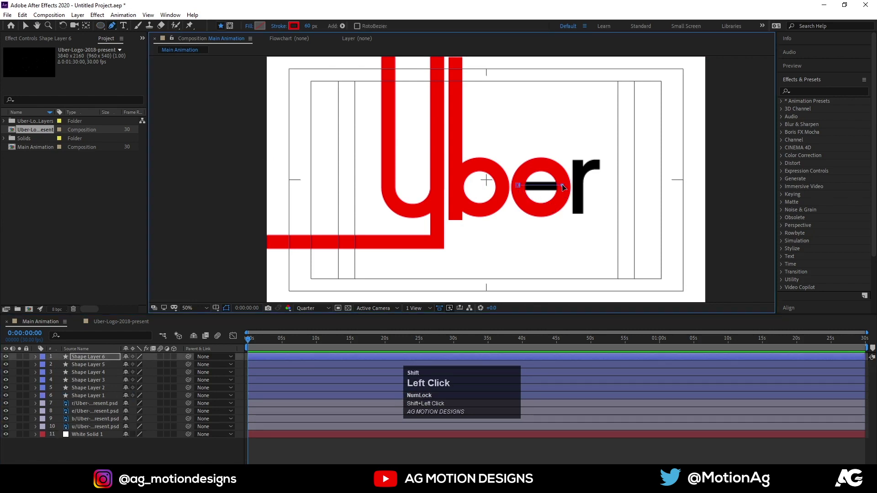
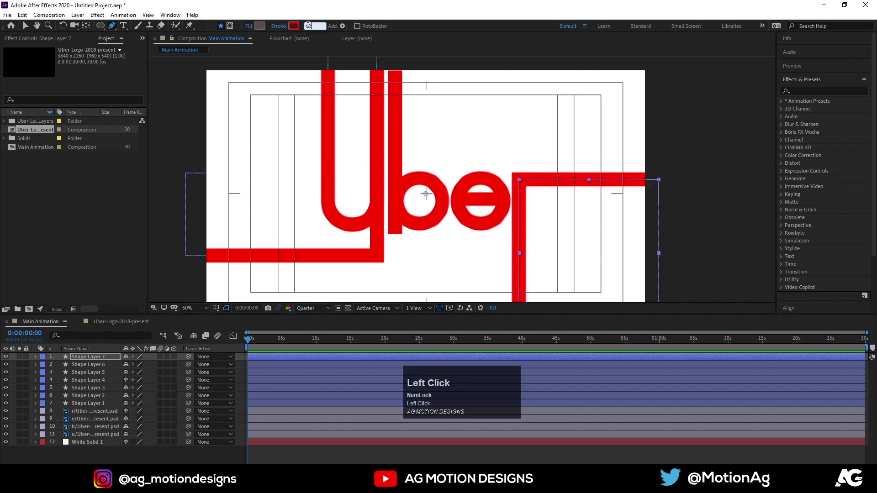
Set the r line's stroke width to 62 px and centre the shape layer's anchor
key("Return")
left_click(241, 365)
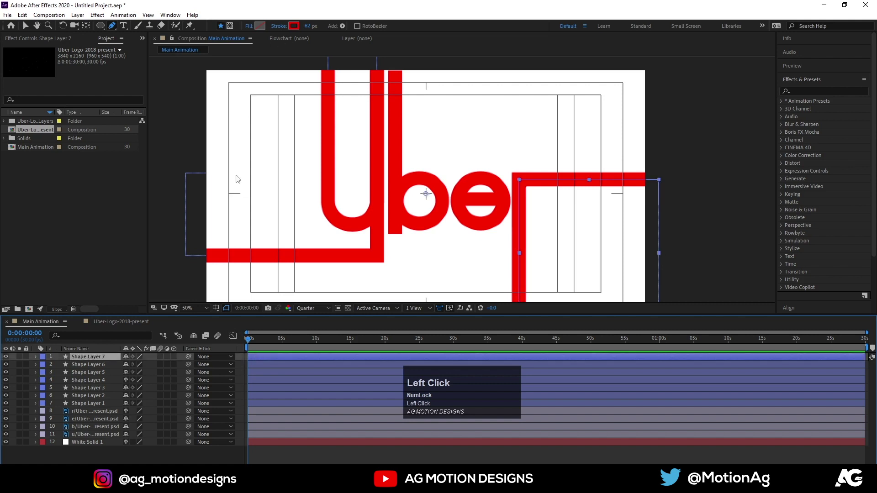
key("ctrl+alt+Home")
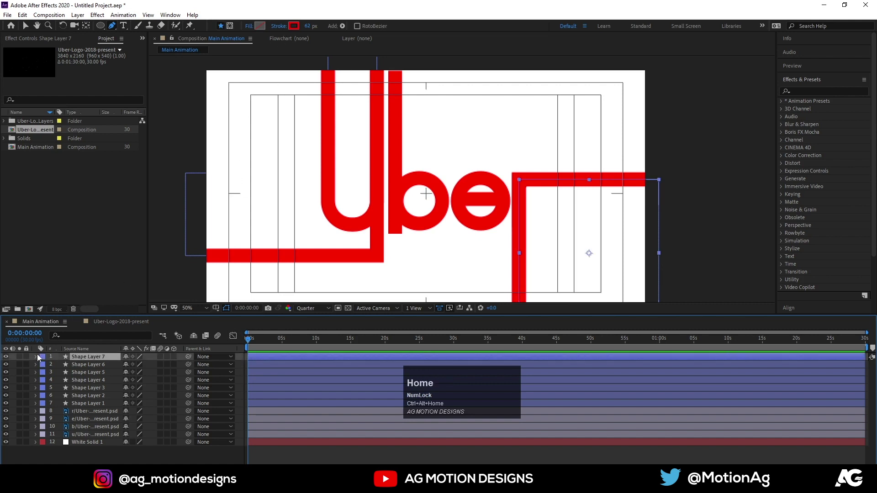
Add Round Corners with Radius 74 to Shape Layer 7 and raise its Stroke Width to 67 px
left_click(38, 360)
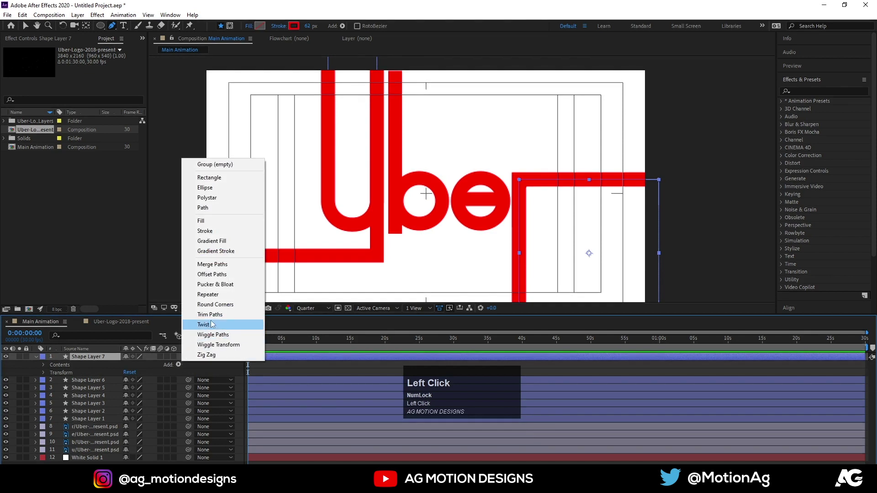
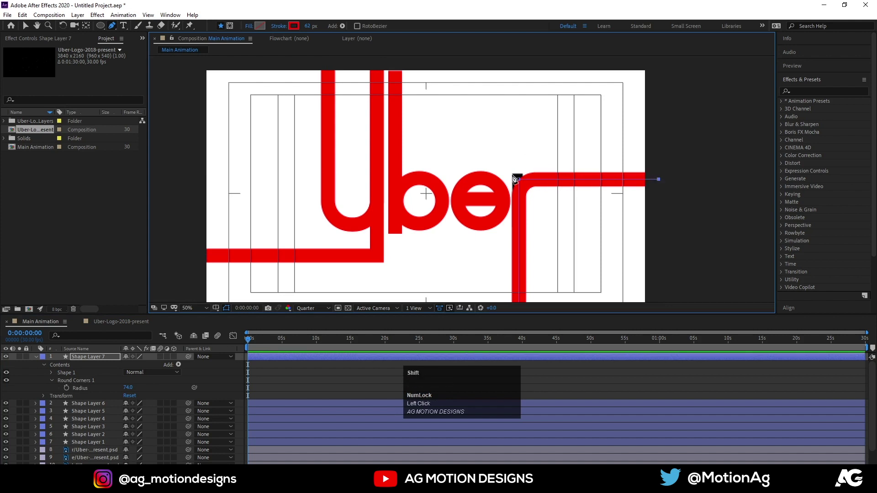
key("Up")
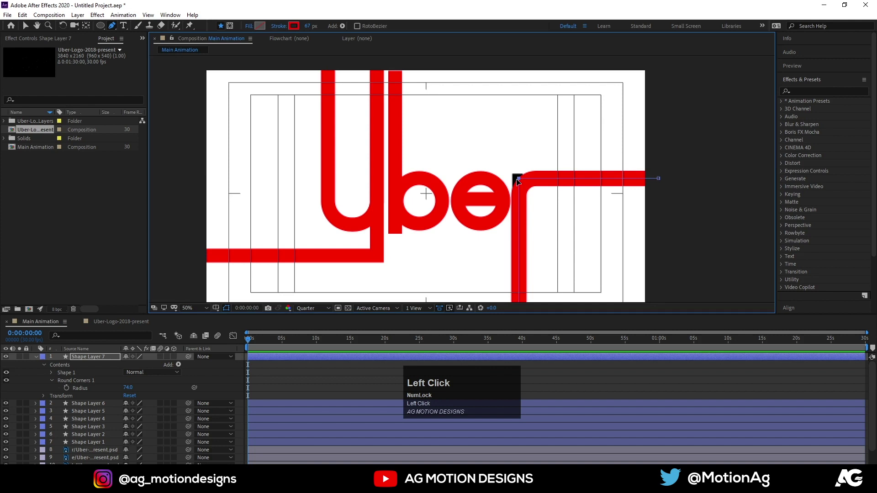
key("u")
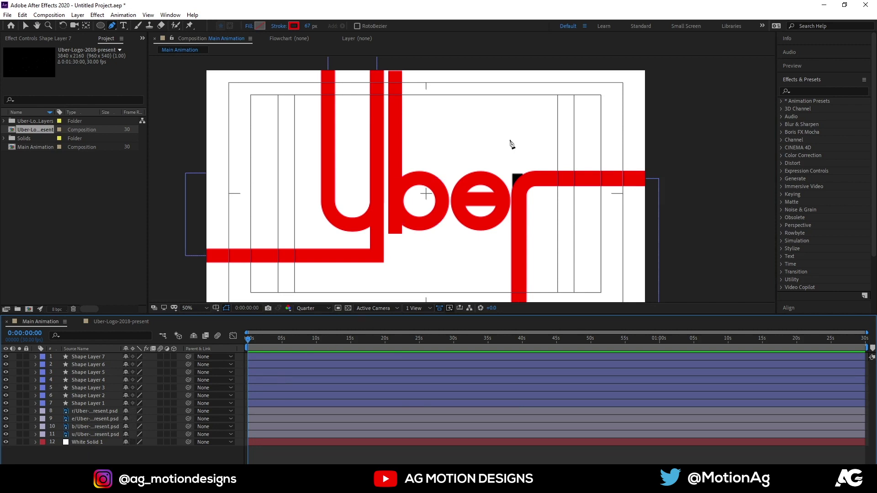
Draw the r's upward line to the top edge and set preview Resolution to Full
left_click(524, 73)
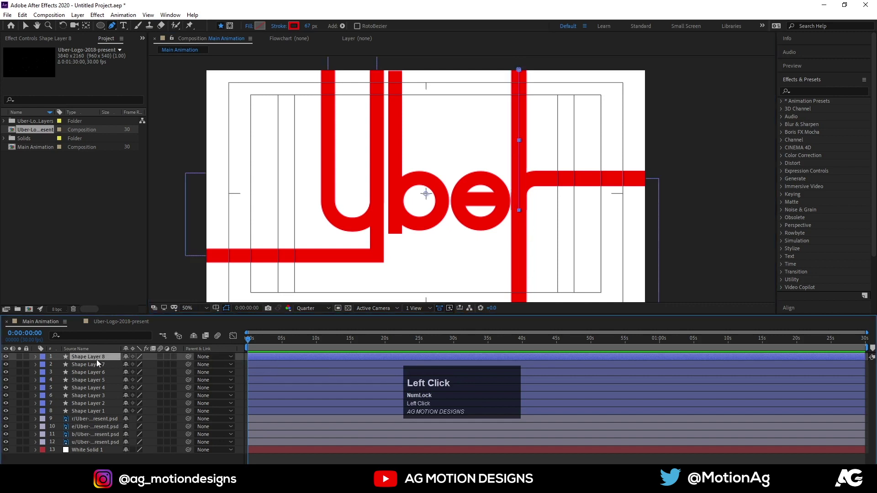
key("Right")
key("ctrl+alt+Home")
left_click(307, 309)
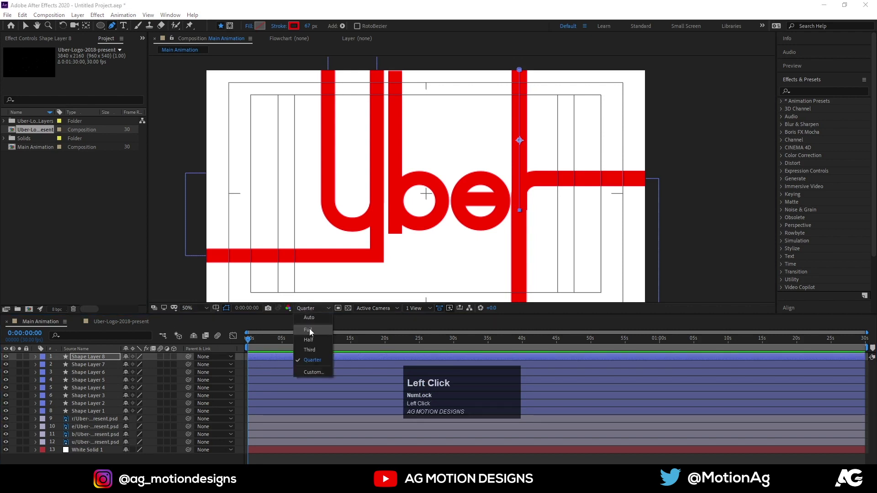
key("Left")
Add Trim Paths to Shape Layer 1 and keyframe its End at 0% at the start
left_click_drag(240, 369, 70, 449)
key("u")
key("=")
type("==")
left_click_drag(275, 342, 258, 342)
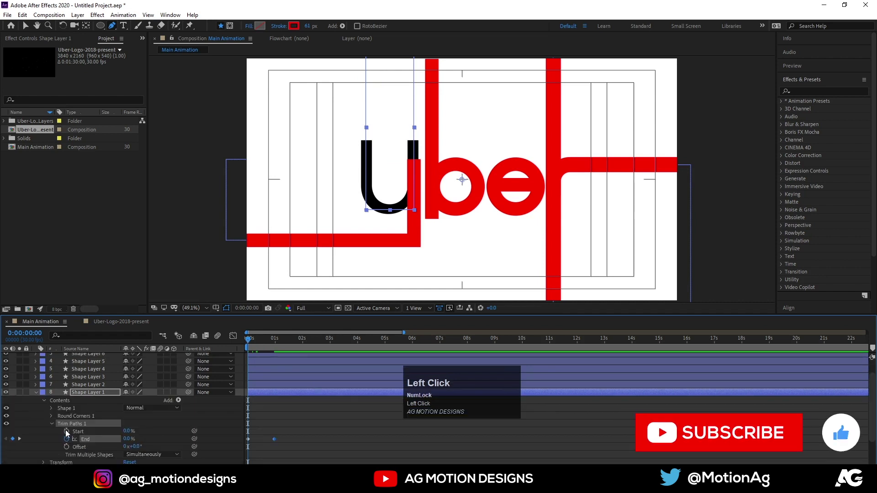
Keyframe Trim Start on the U line, offset it later than End, ease with F9 and preview
key("k")
left_click(129, 433)
key("j")
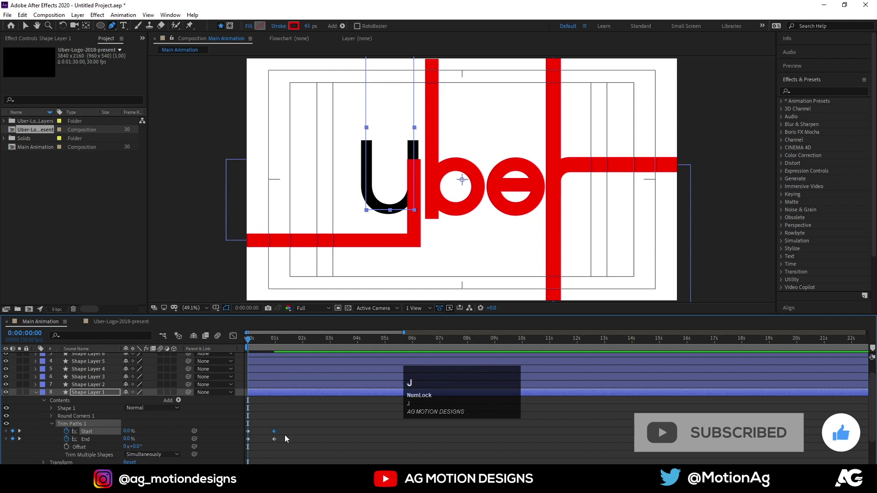
left_click_drag(287, 443, 226, 430)
key("F9")
key("space")
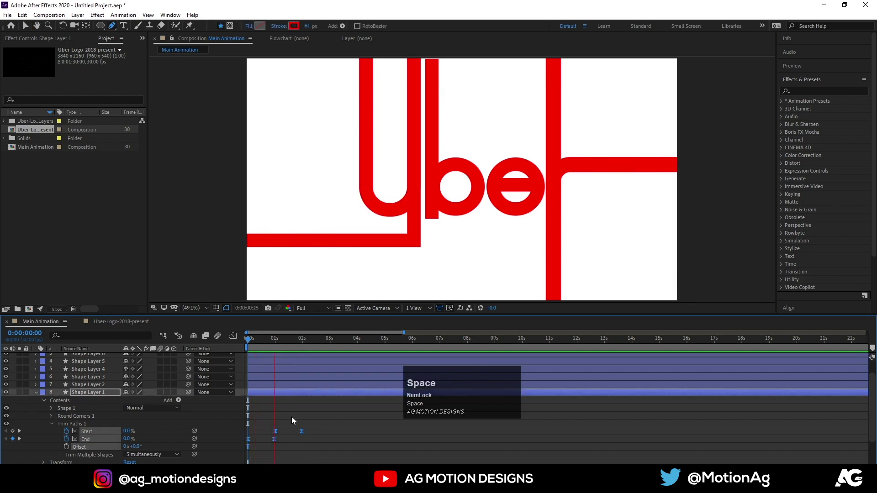
left_click(292, 414)
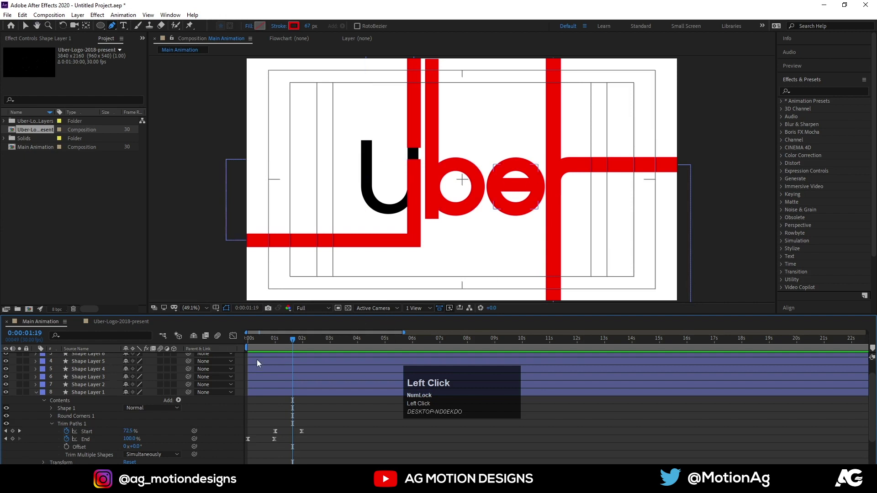
Copy the U line's trim keyframes and paste them onto the b's stem line
left_click_drag(269, 339, 70, 429)
key("ctrl+c")
left_click(94, 387)
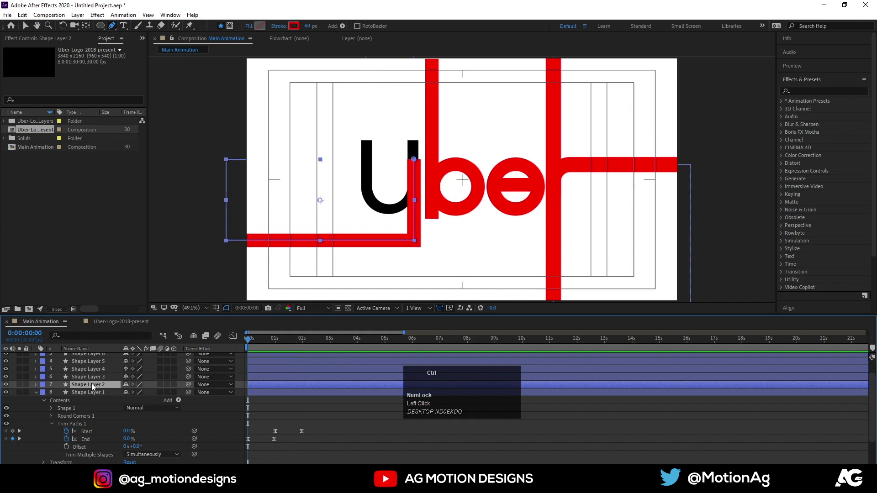
key("ctrl+v")
key("u")
key("space")
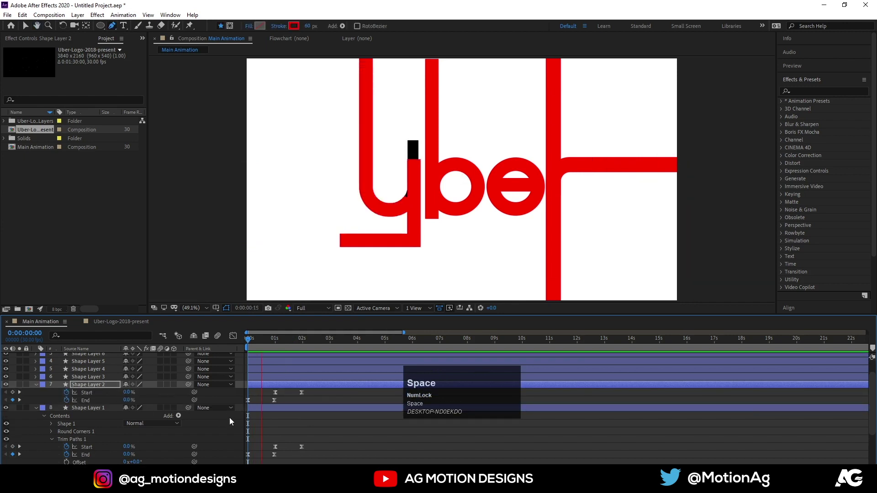
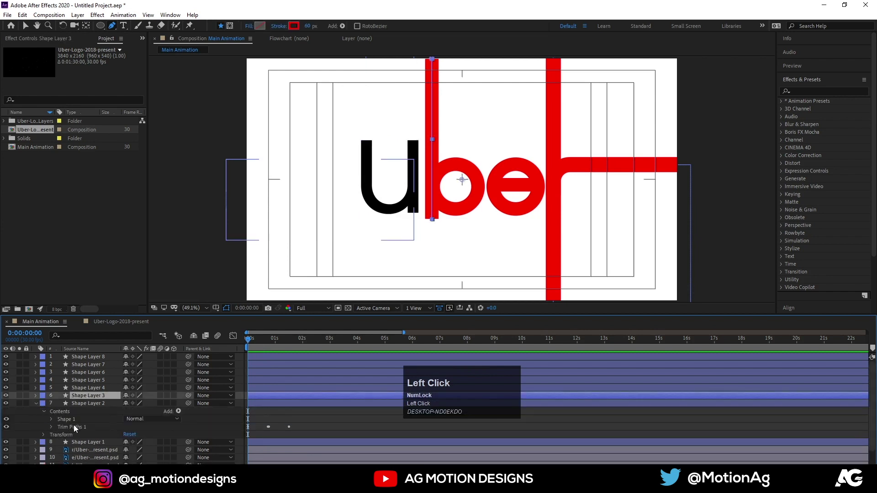
Paste the draw-on trim keyframes onto the next stroke layers and preview the result
key("ctrl+c")
left_click(84, 398)
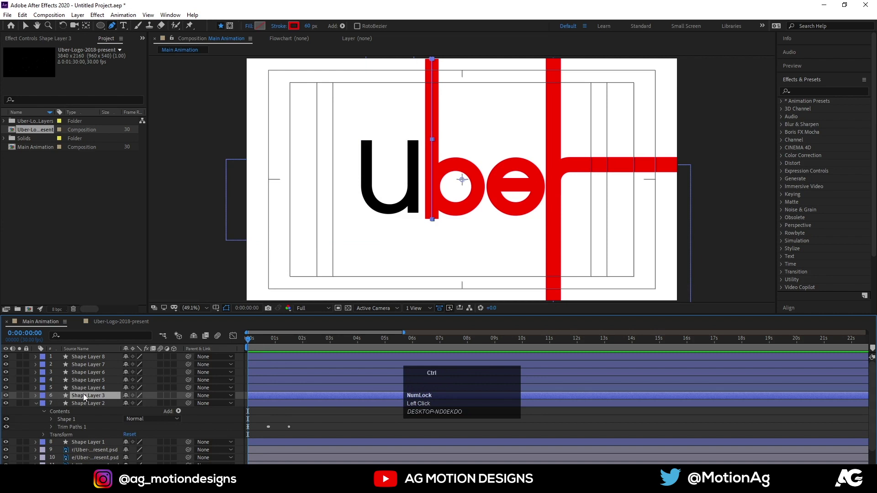
key("ctrl+v")
left_click(84, 393)
key("ctrl+v")
key("u")
left_click(272, 415)
key("u")
key("space")
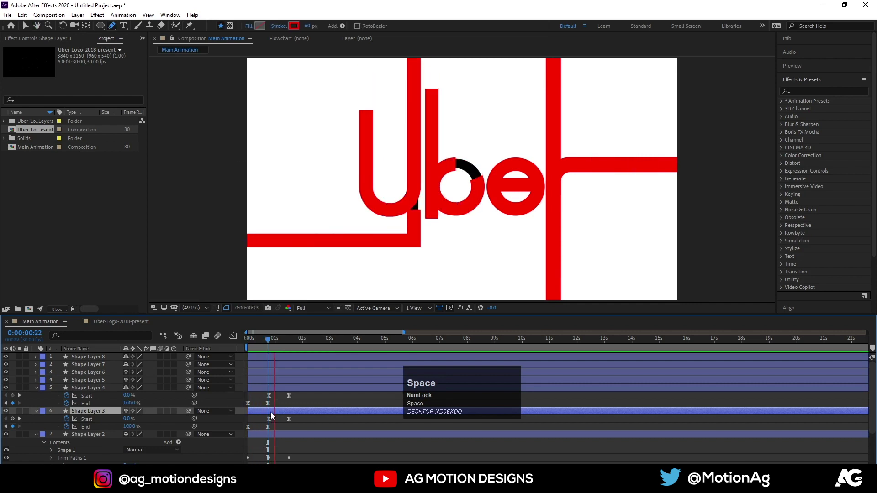
Give Shape Layers 5–8 trailing Start keyframes, preview, and collapse all layer properties
left_click(260, 345)
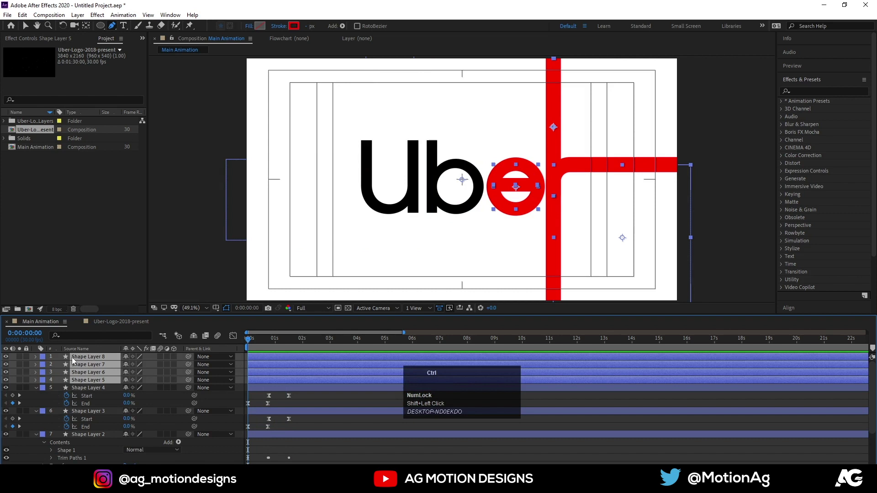
key("ctrl+v")
key("u")
key("space")
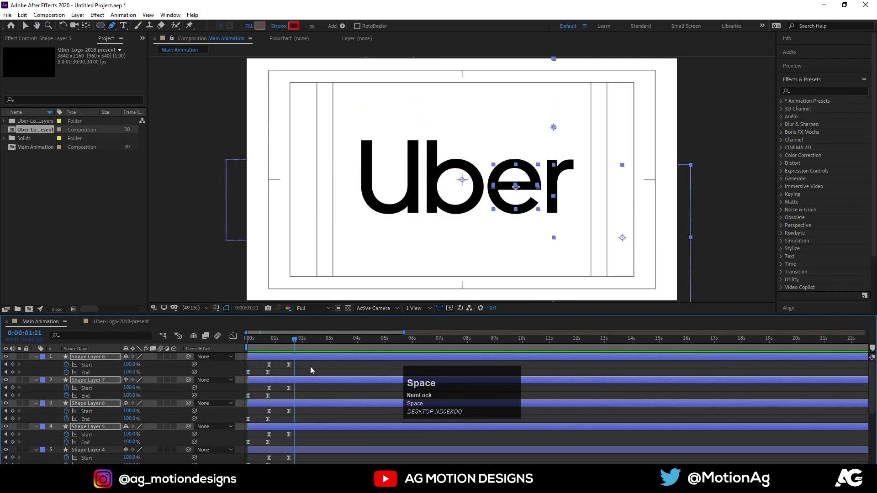
left_click(313, 369)
key("u")
left_click(274, 343)
key("space")
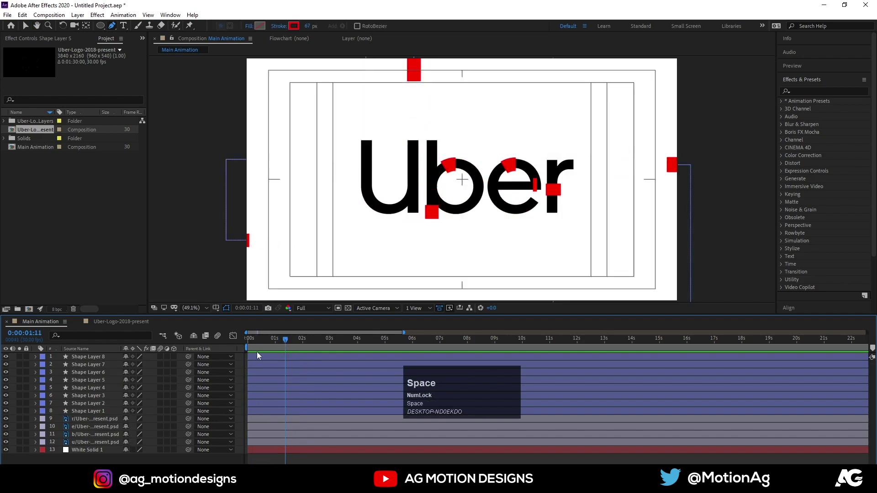
Return the playhead to 0 and select Shape Layer 1, undoing an accidental layer drag
left_click_drag(262, 344, 250, 353)
left_click(95, 445)
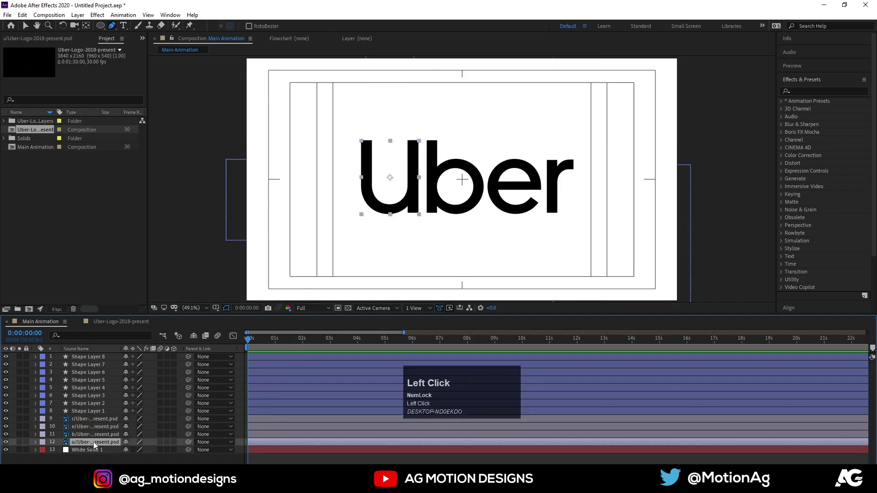
left_click_drag(94, 445, 91, 421)
key("ctrl+z")
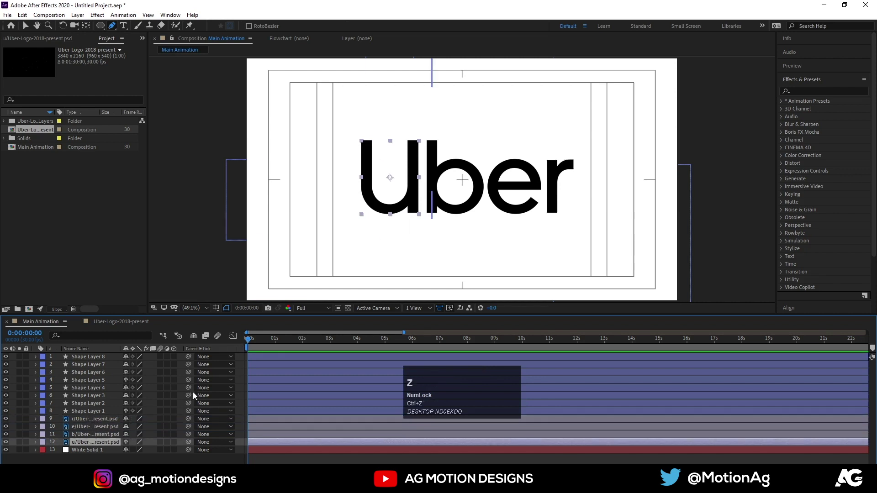
left_click(103, 414)
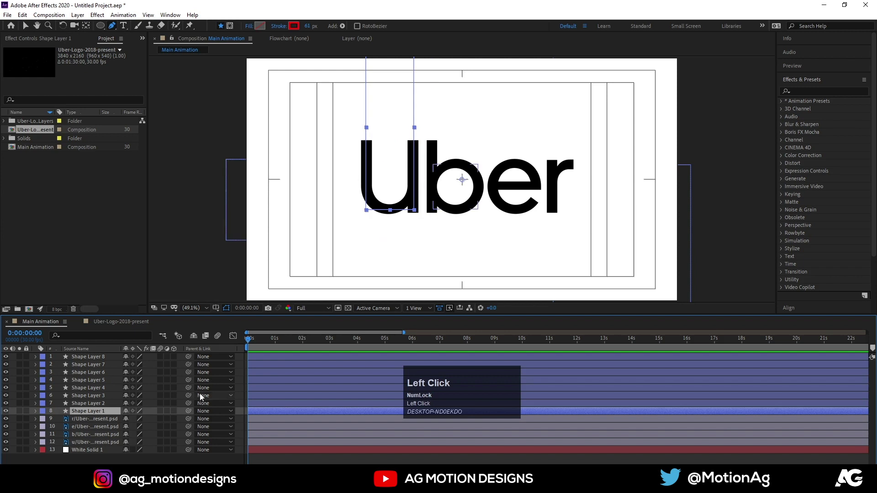
Reveal the trim keyframes and nudge the first stroke pair's keyframes later in time
key("u")
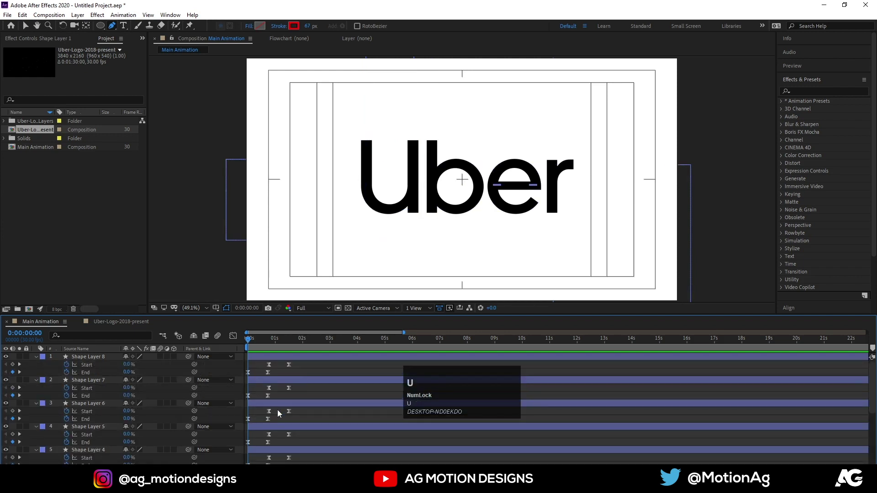
key("space")
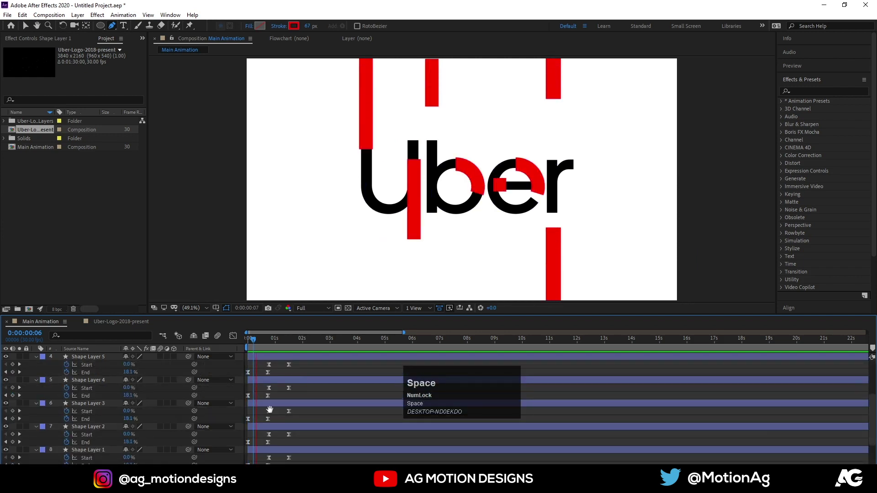
left_click(269, 409)
scroll("down", 3)
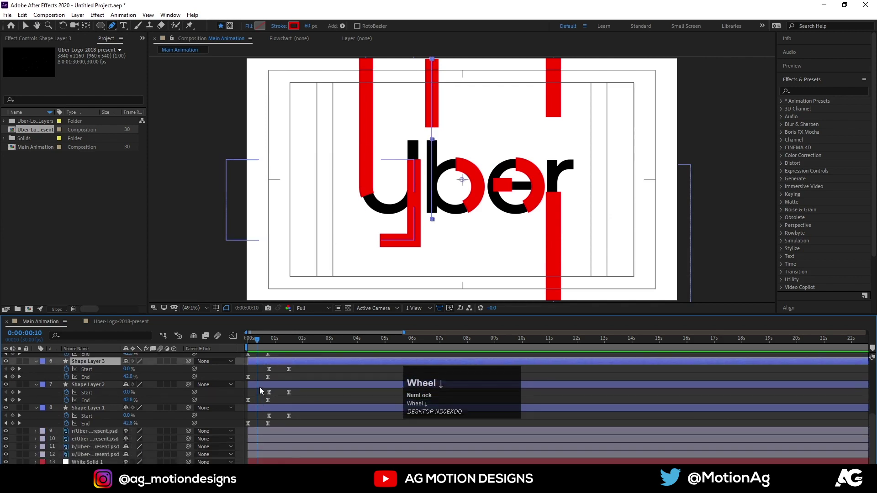
scroll("up", 3)
left_click(263, 386)
key("[")
key("space")
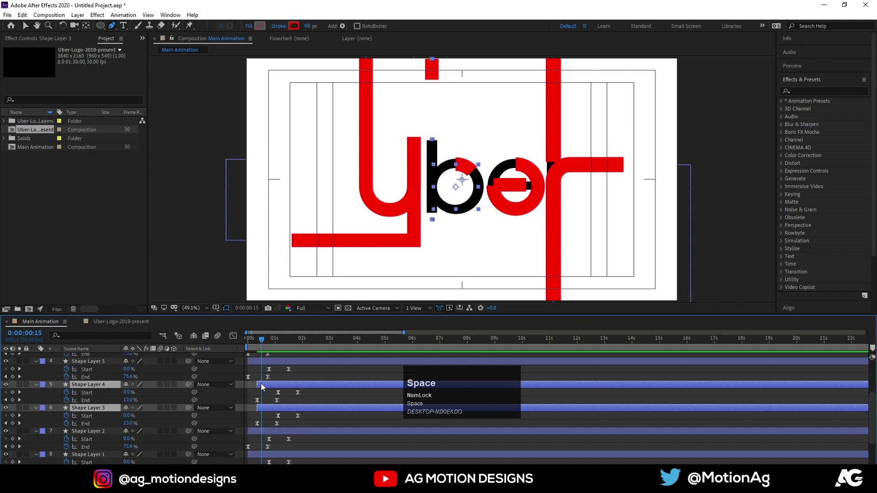
key("space")
key("[")
key("space")
Shift the next and last stroke pairs' keyframes later so the lines stagger, then collapse properties
left_click(289, 366)
scroll("up", 3)
left_click(291, 388)
key("[")
key("space")
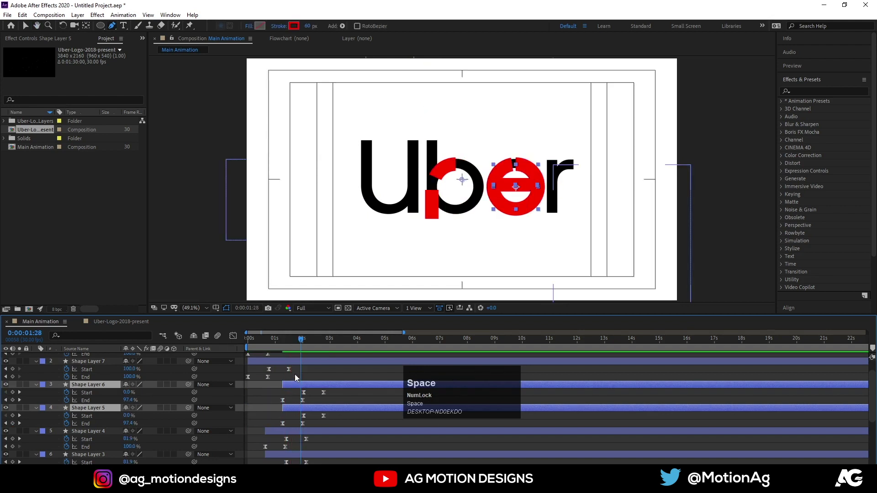
left_click(296, 364)
scroll("up", 3)
left_click(293, 363)
key("[")
key("space")
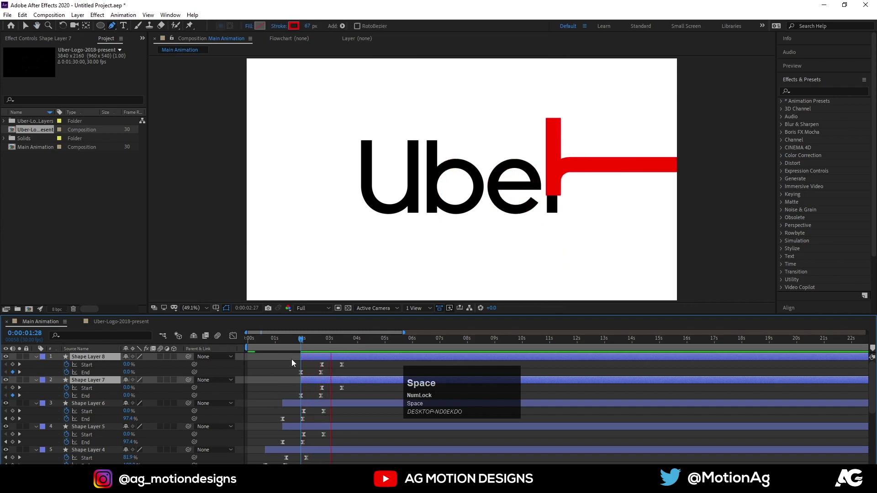
left_click(287, 367)
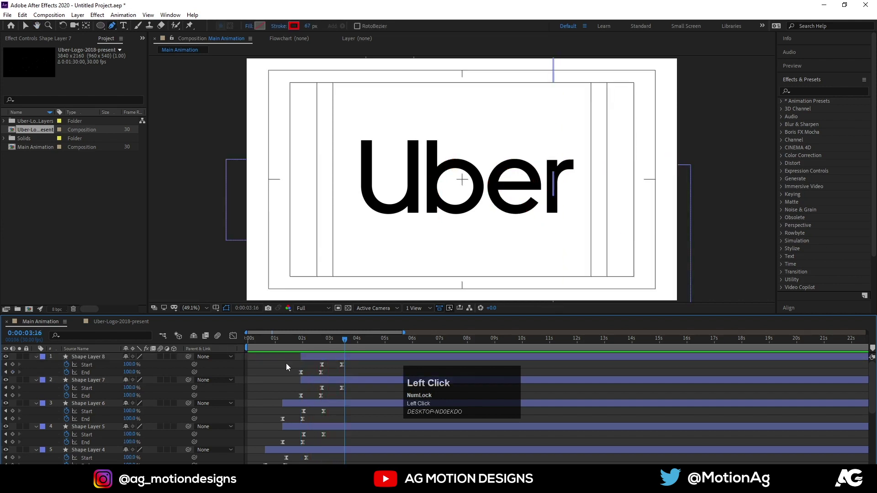
key("u")
Trim the u, b and e letter layers' in-points with Alt+[ at staggered times
left_click_drag(273, 348, 77, 445)
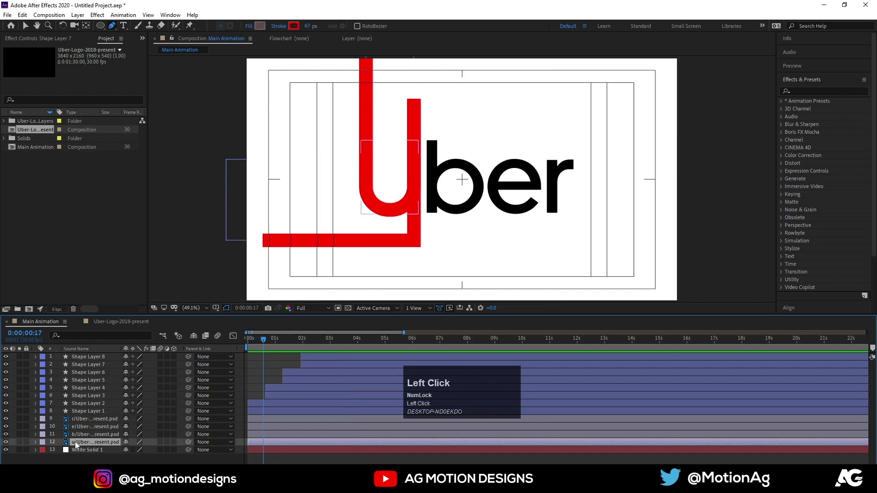
key("[")
key("space")
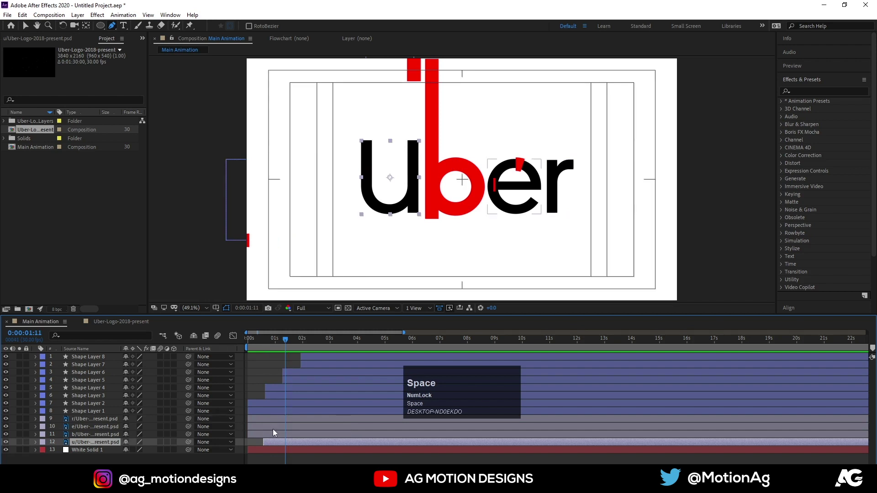
key("[")
key("space")
key("Page_Down")
left_click(320, 430)
key("[")
key("space")
Trim the r letter's in-point later, adjust its timing, and preview the letter stagger
left_click(317, 423)
key("[")
key("space")
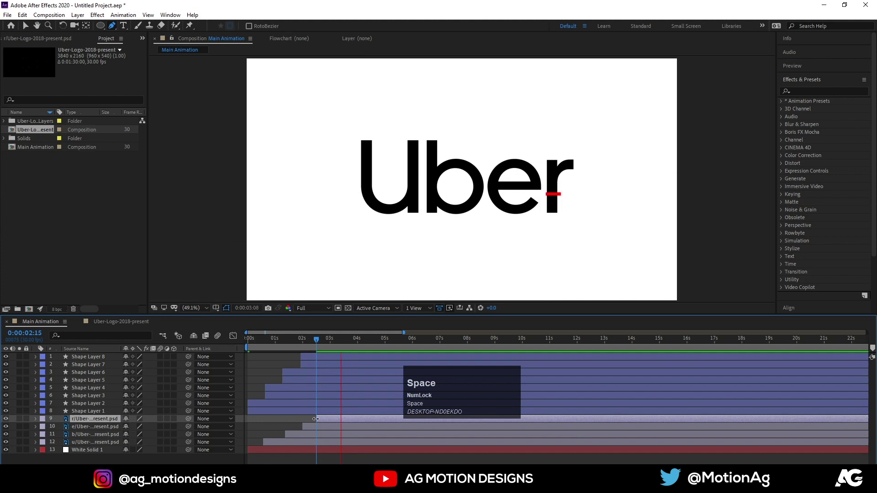
left_click(283, 343)
key("space")
key("space")
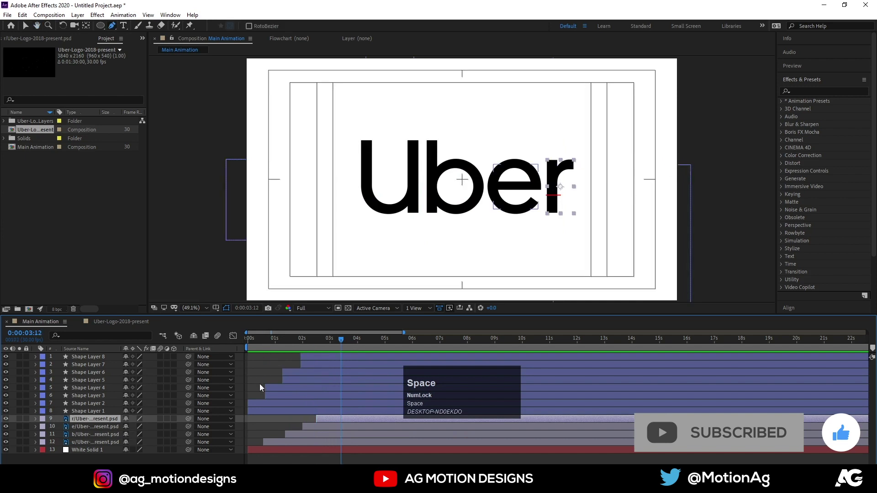
Select Shape Layers 1–8 and bring up Pre-compose with Ctrl+Shift+C
left_click(255, 415)
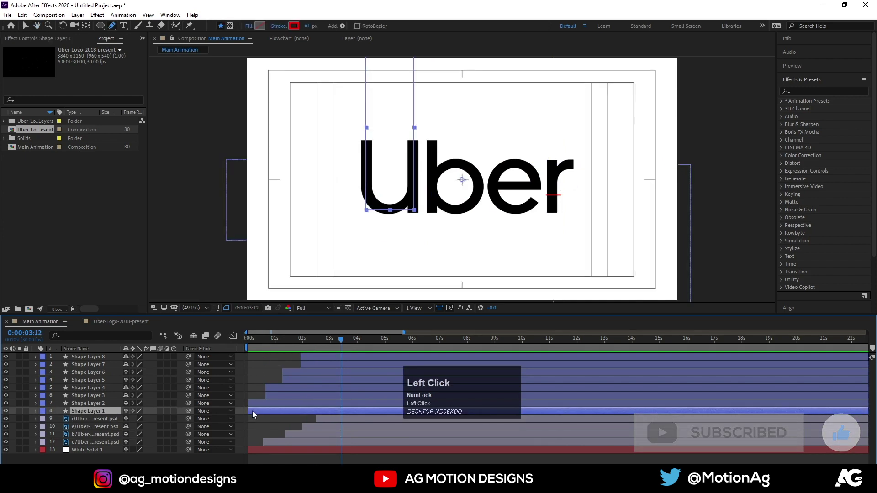
scroll("up", 3)
left_click(105, 362)
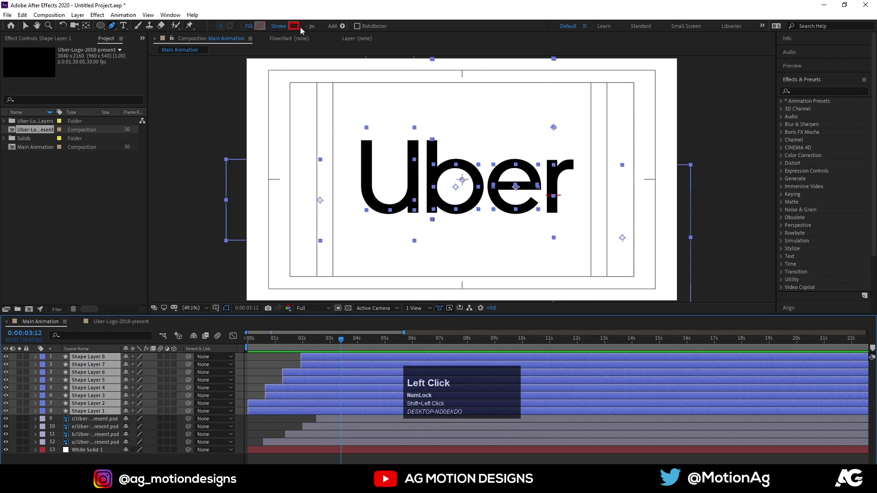
left_click(216, 198)
key("ctrl+shift+c")
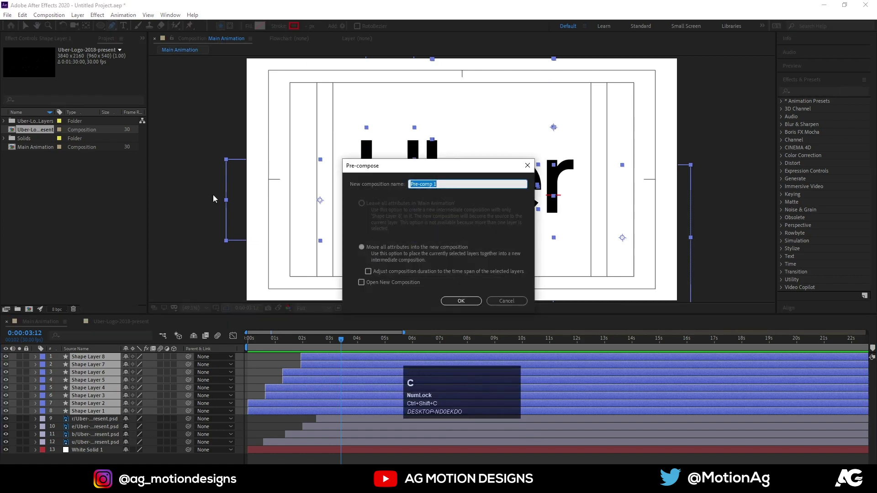
Confirm Pre-comp 1 and apply a white Fill effect to the u letter layer
key("Return")
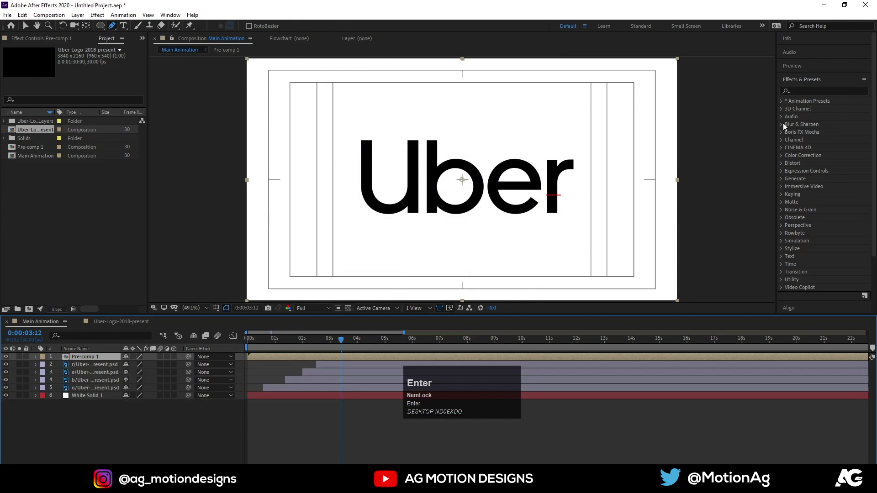
left_click(92, 391)
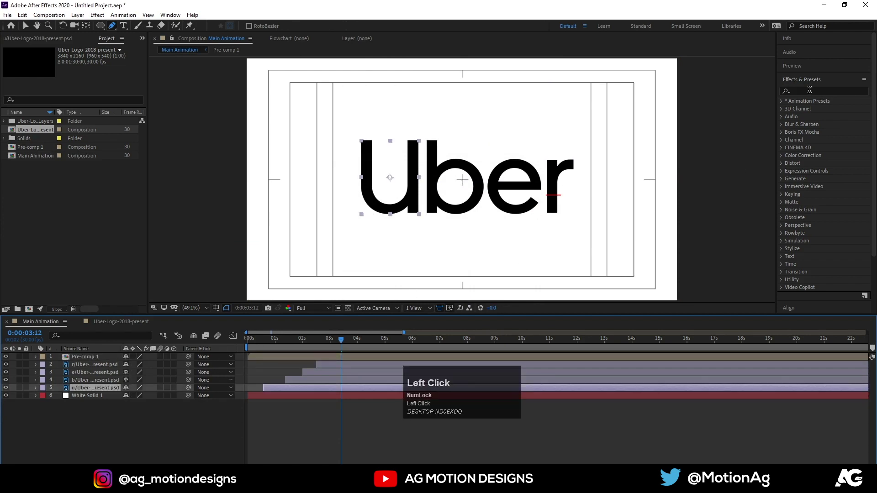
type("fill")
left_click(808, 152)
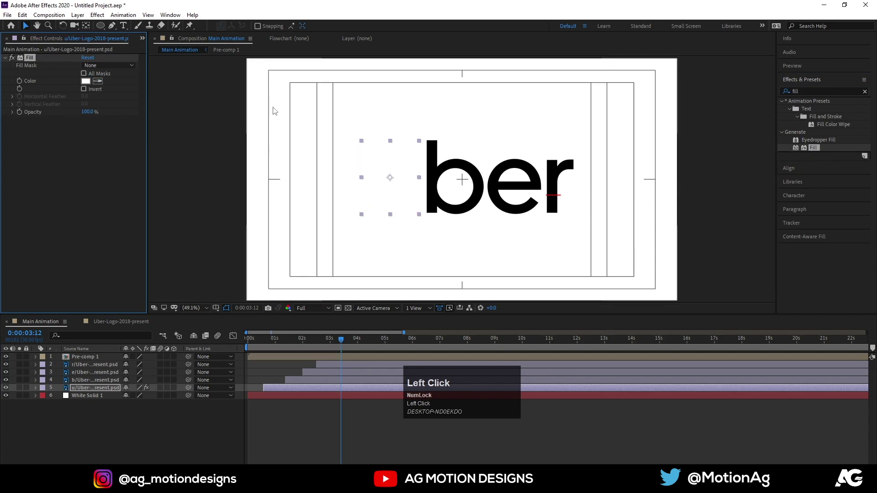
Copy the u's Fill effect onto the b, e and r letter layers so all letters are white
key("ctrl+c")
left_click(85, 382)
left_click(78, 369)
key("ctrl+v")
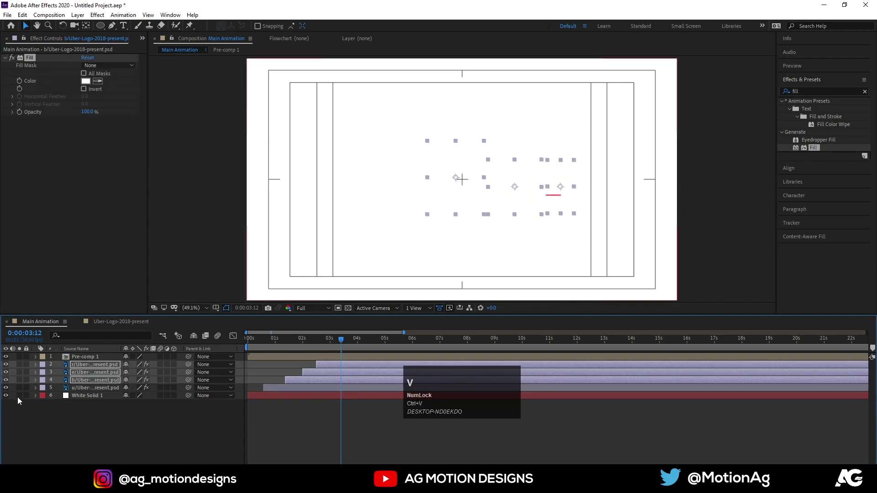
left_click(8, 399)
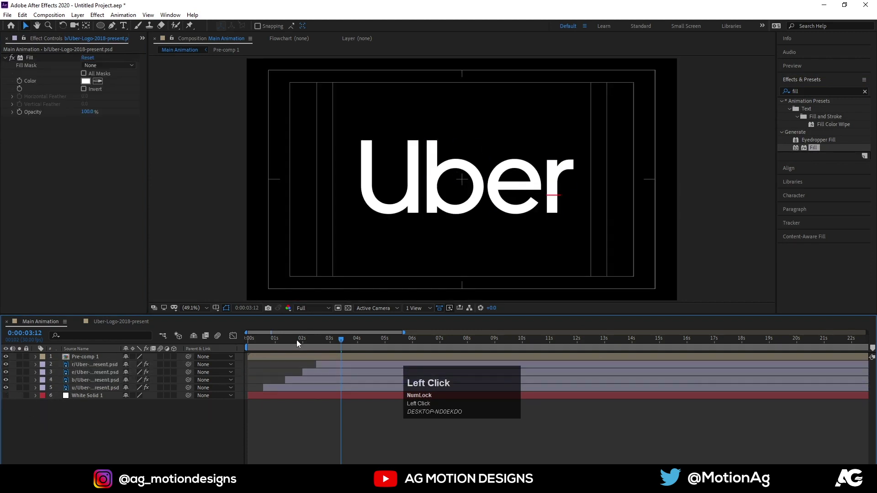
Preview, apply Generate > Fill to Pre-comp 1 turning its strokes white, and duplicate the layer
key("space")
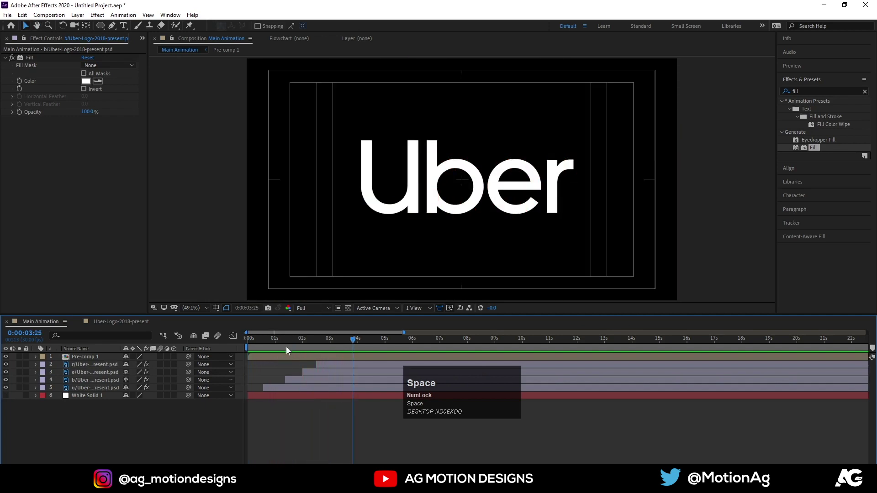
left_click(287, 347)
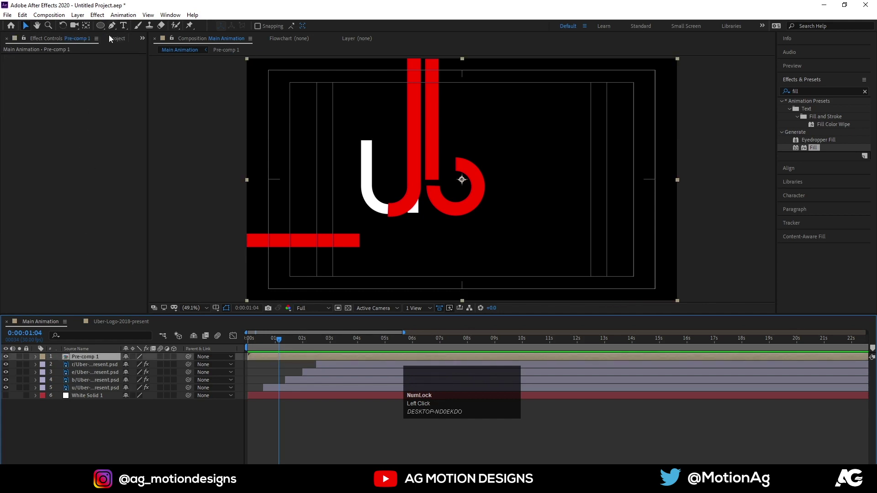
key("v")
left_click(128, 441)
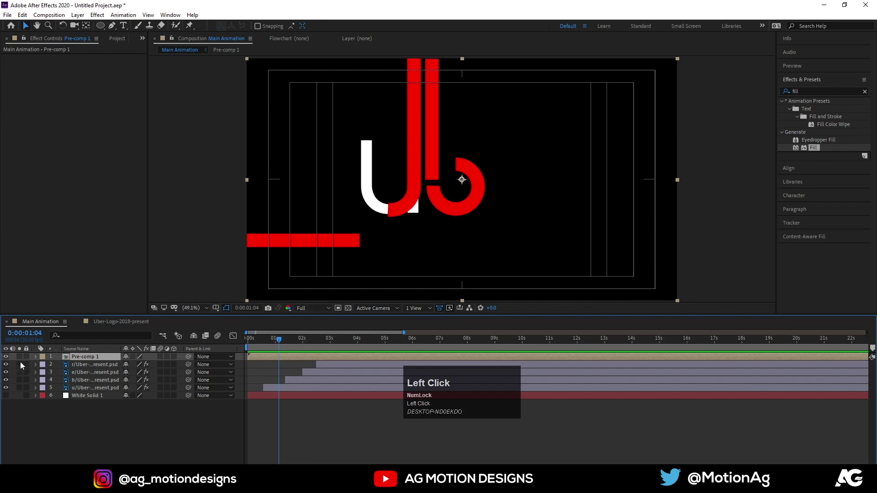
left_click_drag(78, 360, 368, 320)
key("ctrl+d")
Duplicate Pre-comp 1 into four layers and set the copies' Fill colours to red FF0000 and green 00FF54
left_click(96, 369)
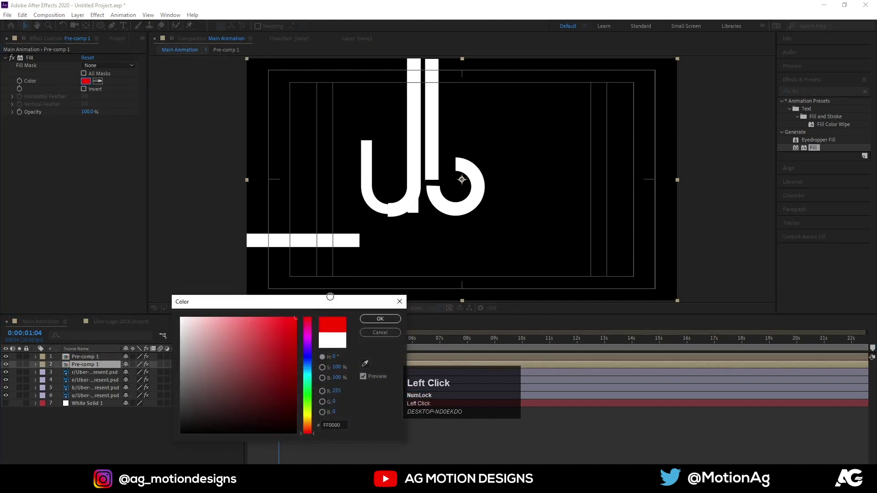
key("ctrl+d")
left_click(100, 376)
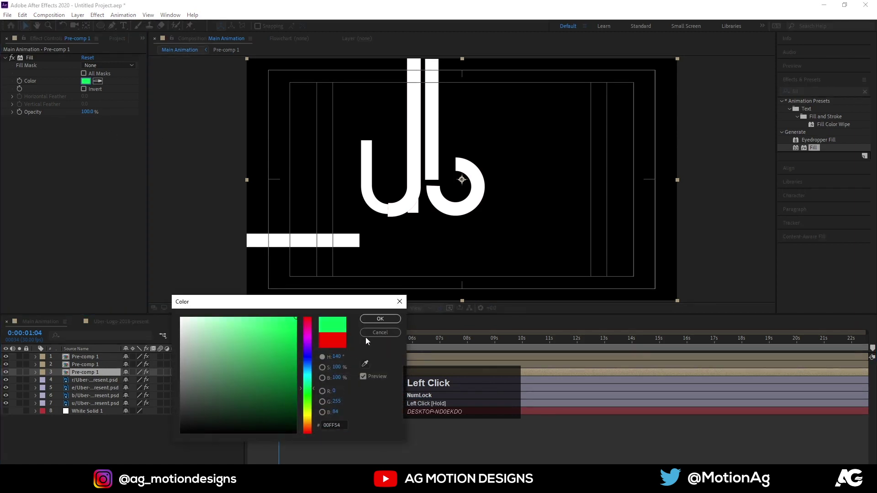
key("ctrl+d")
left_click_drag(97, 384, 258, 363)
type("==")
left_click(263, 359)
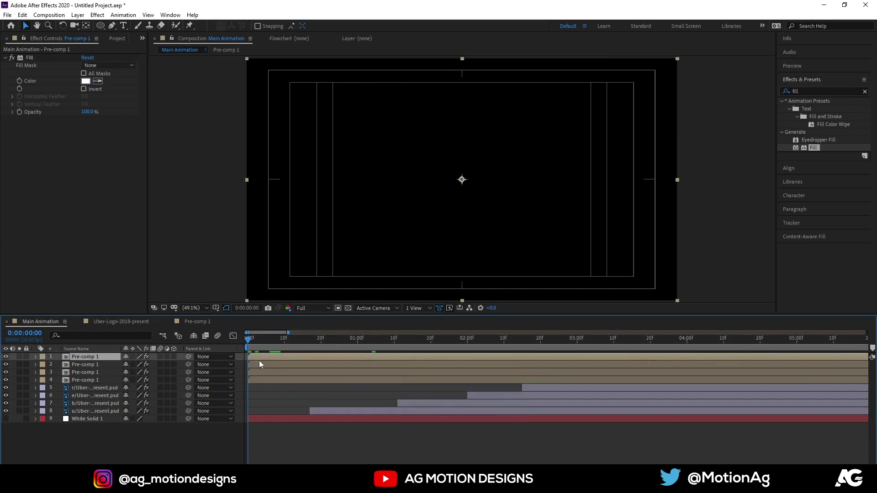
Offset each remaining coloured line copy so it starts one frame after the previous
key("Page_Down")
left_click(261, 377)
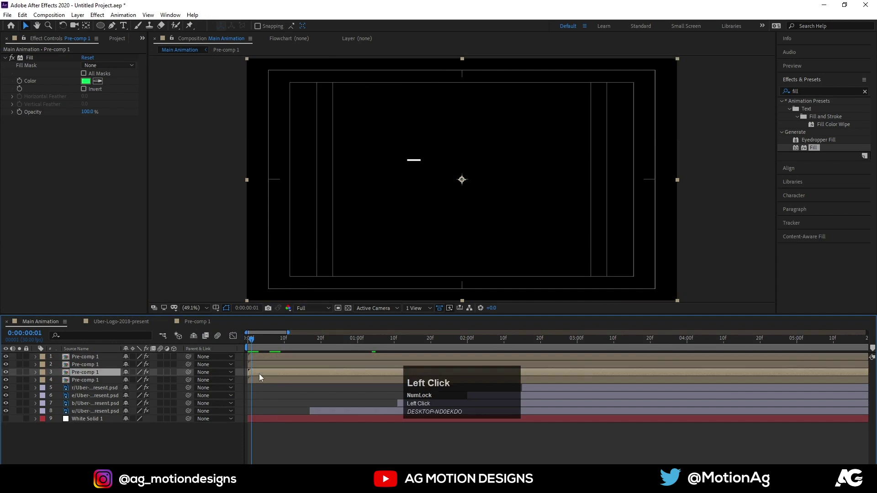
key("Page_Down")
key("[")
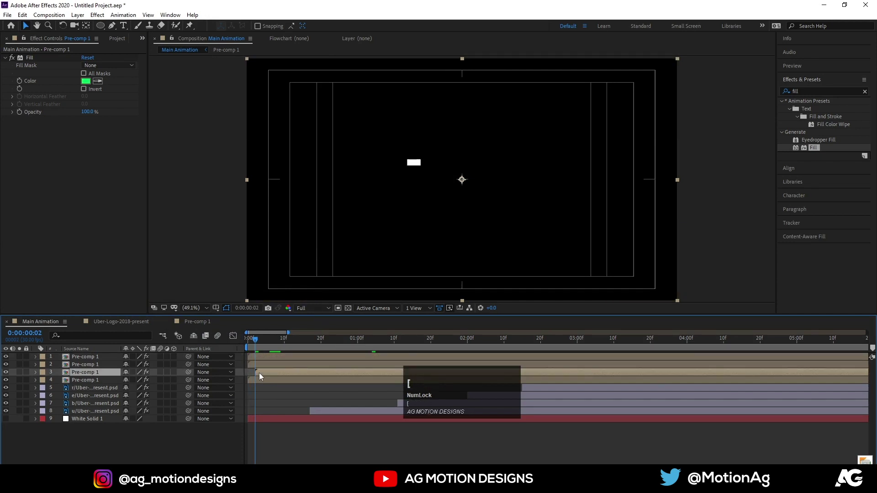
key("Page_Down")
left_click(261, 367)
key("[")
key("Page_Down")
left_click(269, 359)
key("[")
Preview the staggered reveal, then select the copies and reveal their blending-mode column
key("space")
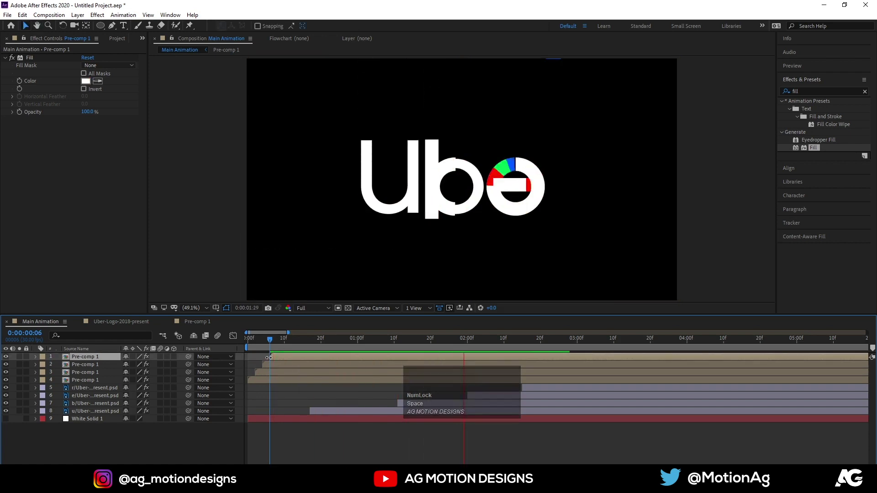
key("space")
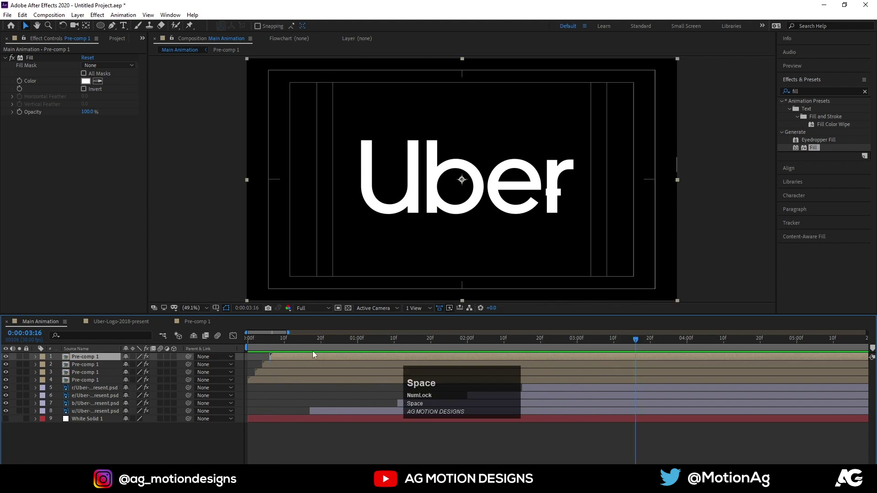
key("-")
left_click(105, 383)
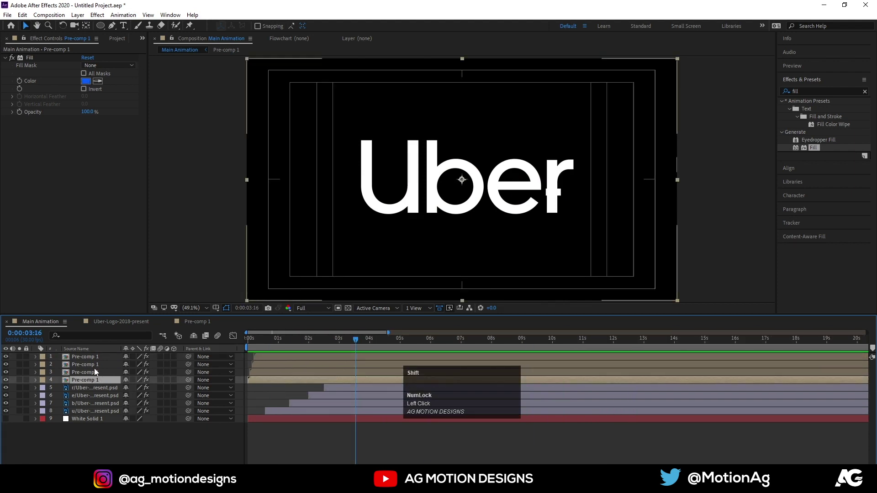
key("F4")
Set the coloured copies to Screen blending and preview, checking inside the line pre-comp
left_click(147, 364)
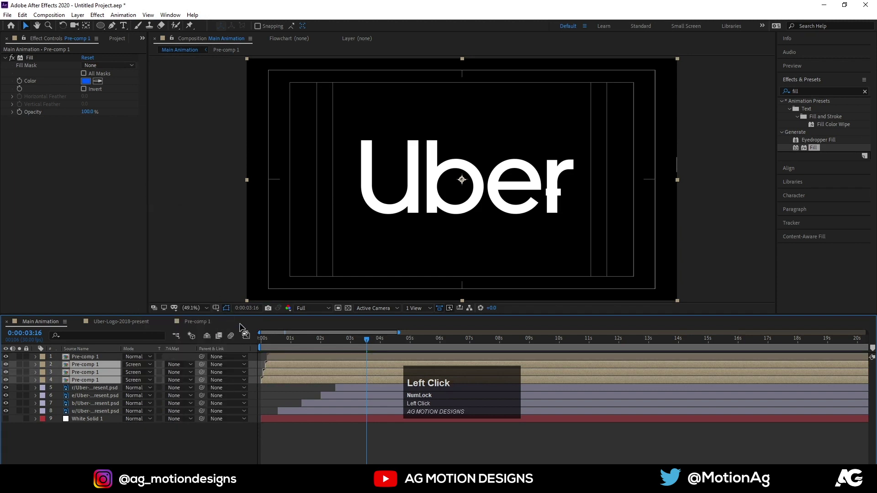
key("space")
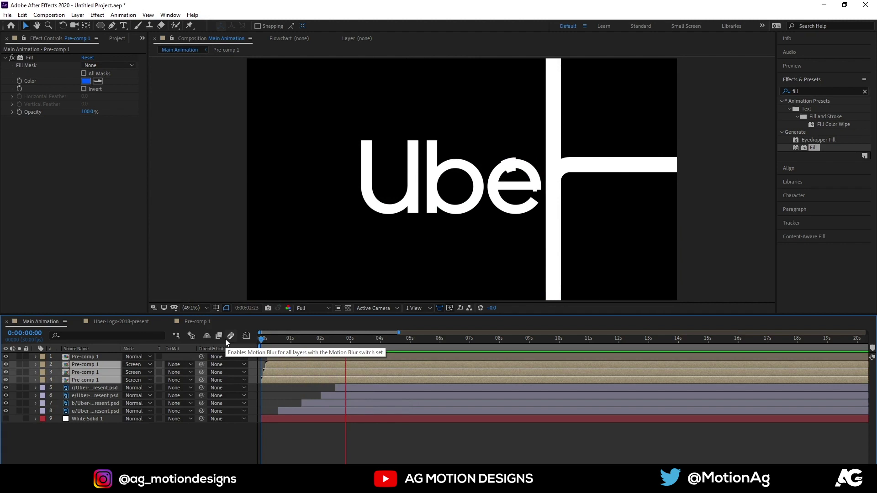
key("space")
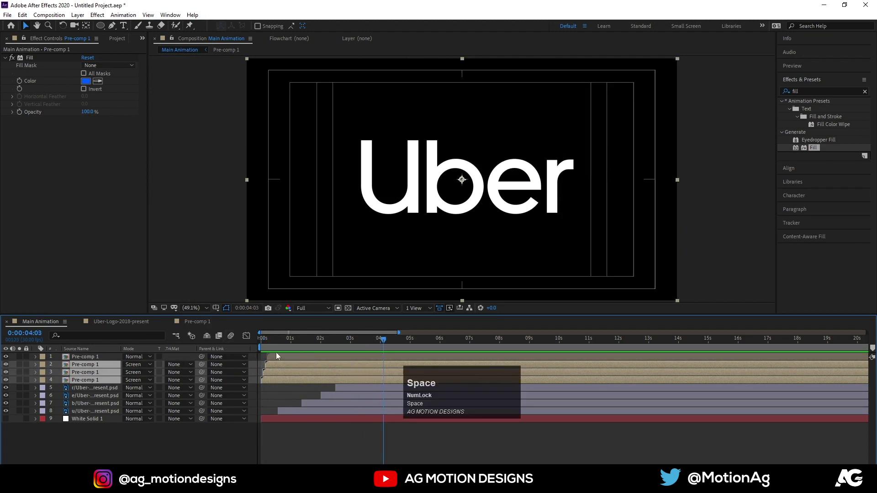
left_click(192, 326)
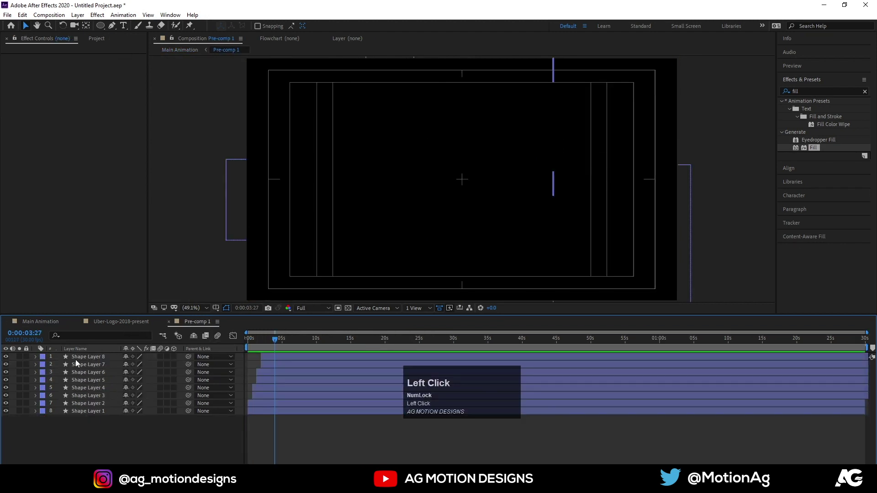
left_click(48, 326)
key("space")
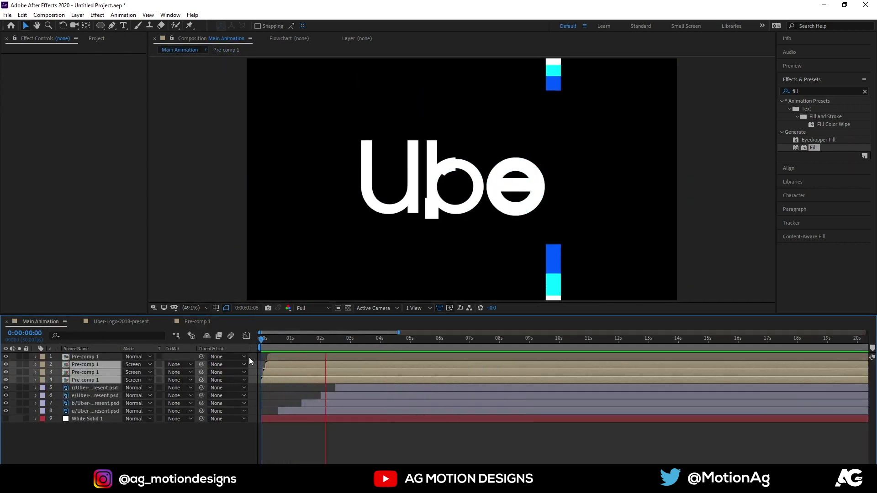
key("space")
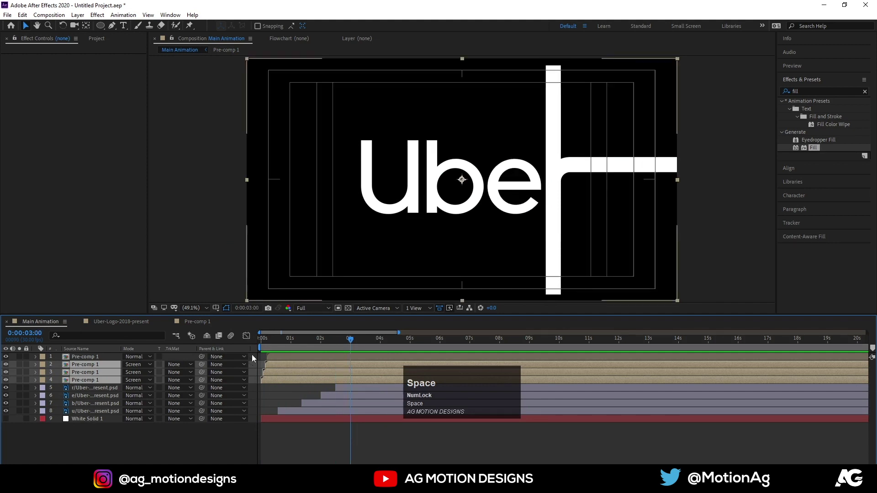
Enable motion blur for the composition and preview the blurred line reveal
left_click(268, 343)
key("space")
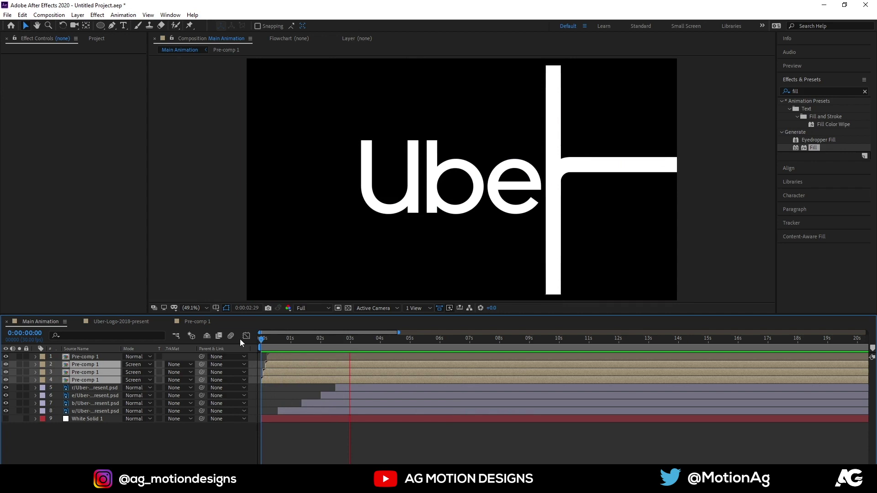
key("space")
left_click(100, 412)
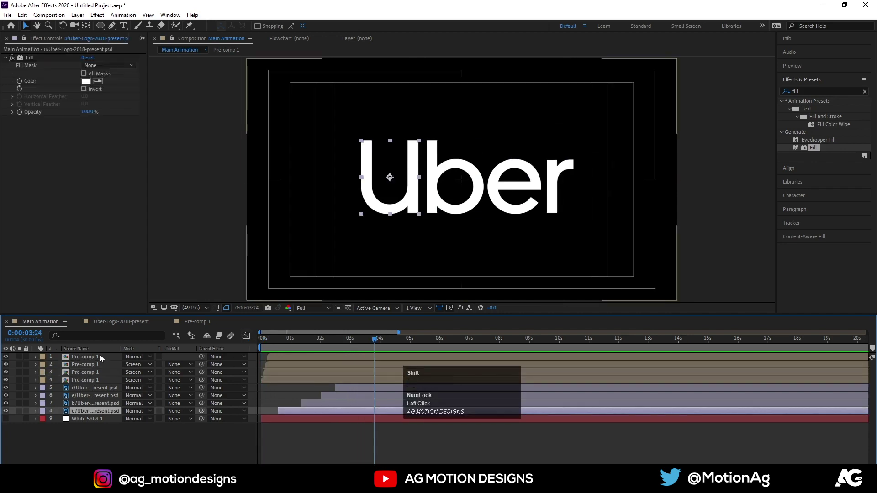
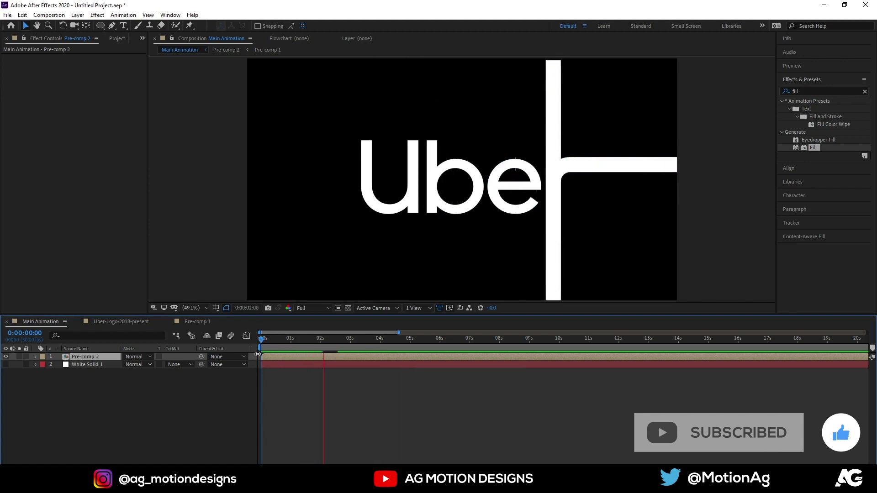
Limit the work area to the reveal with B and N and play back the finished Uber logo
key("space")
left_click(295, 346)
key("space")
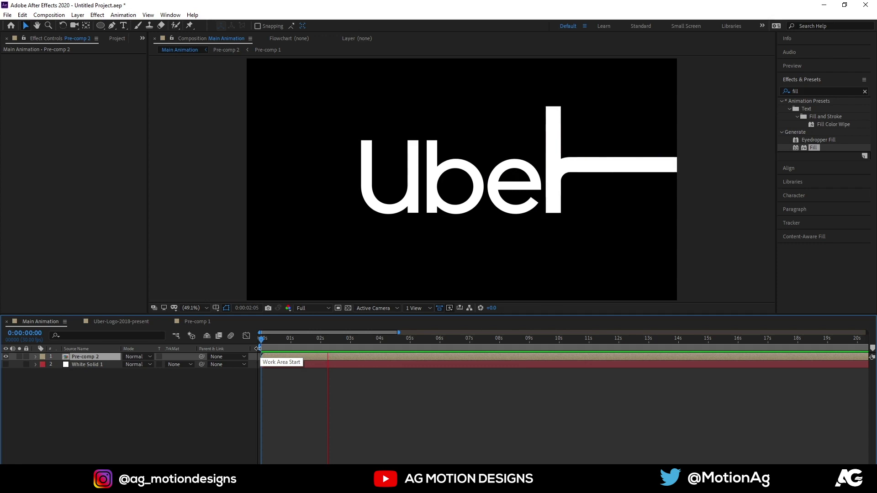
key("space")
key("n")
key("space")
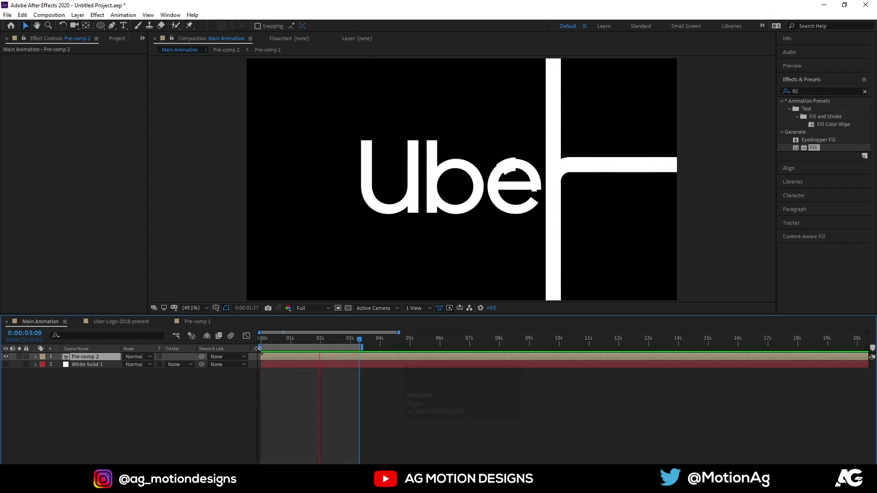
key("space")
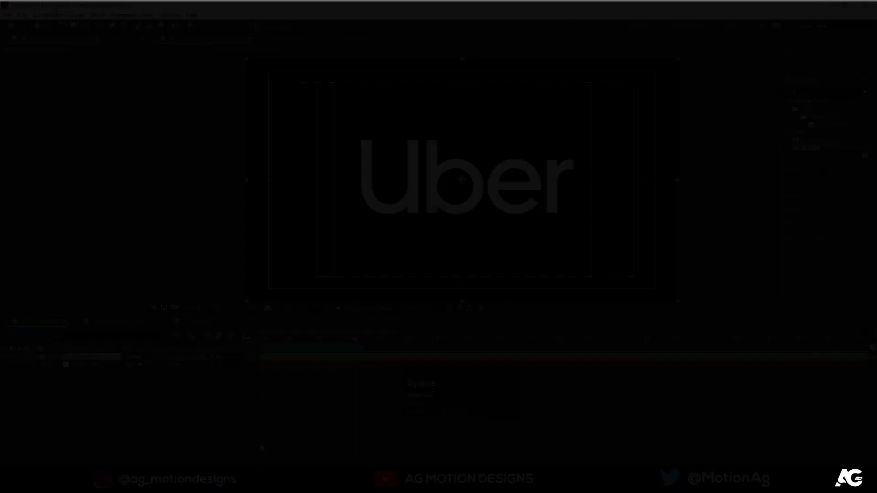